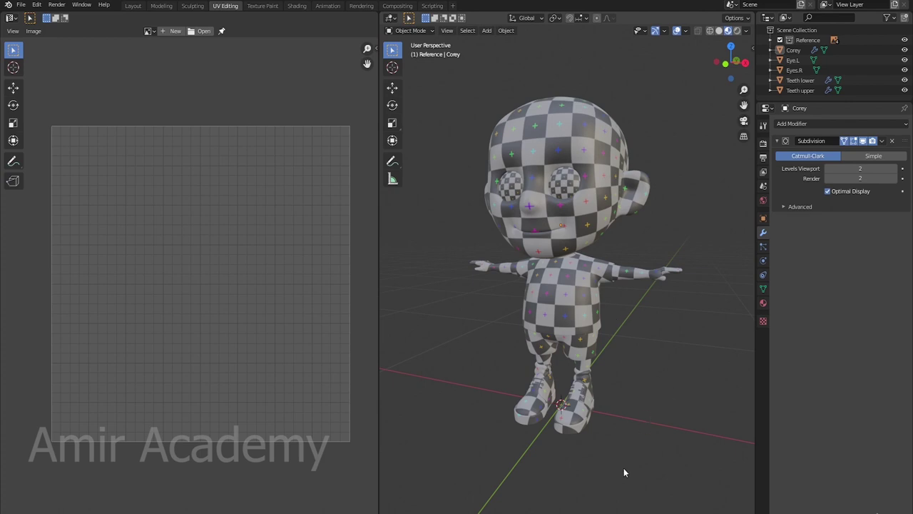
# Select Corey and show its UV Test Material in the Material Properties.
pyautogui.click(590, 218)
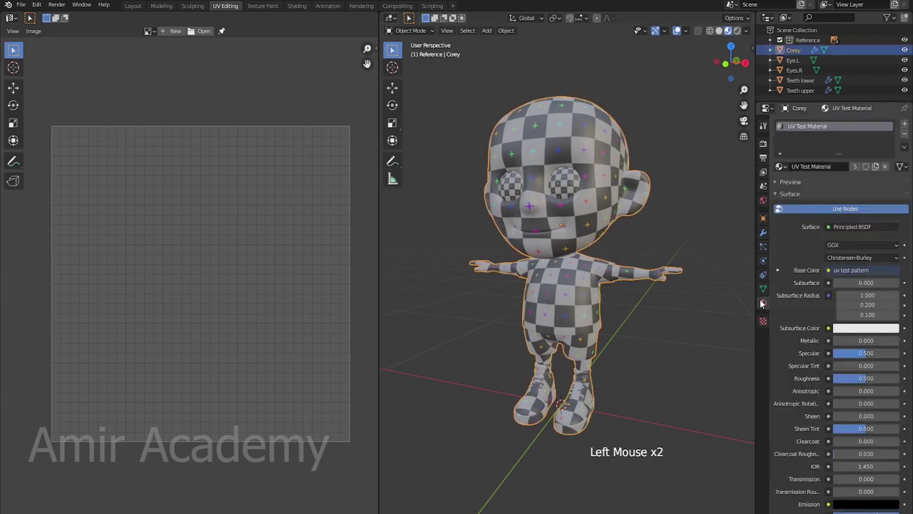
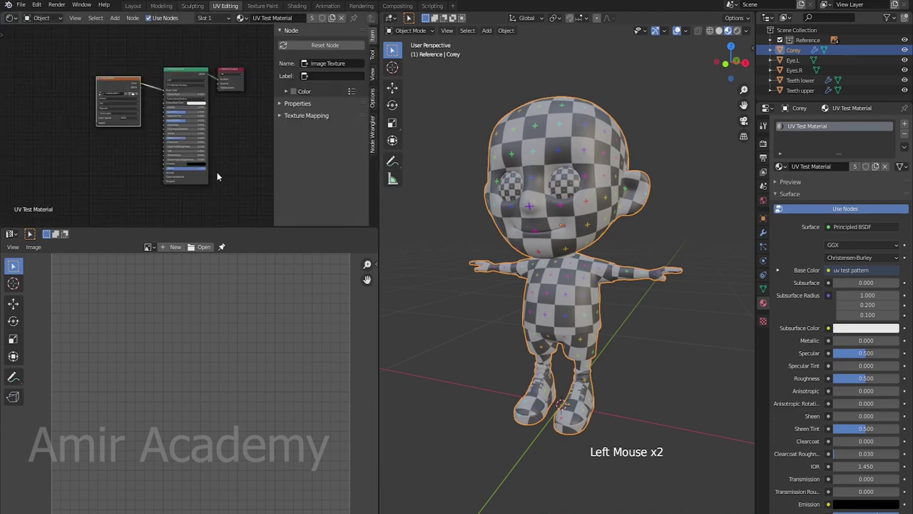
# Switch the top-left area to the Shader Editor and unlink the uv test pattern Color from Base Color.
pyautogui.scroll(3)
pyautogui.scroll(3)
pyautogui.middleClick(314, 126)
pyautogui.middleClick(296, 152)
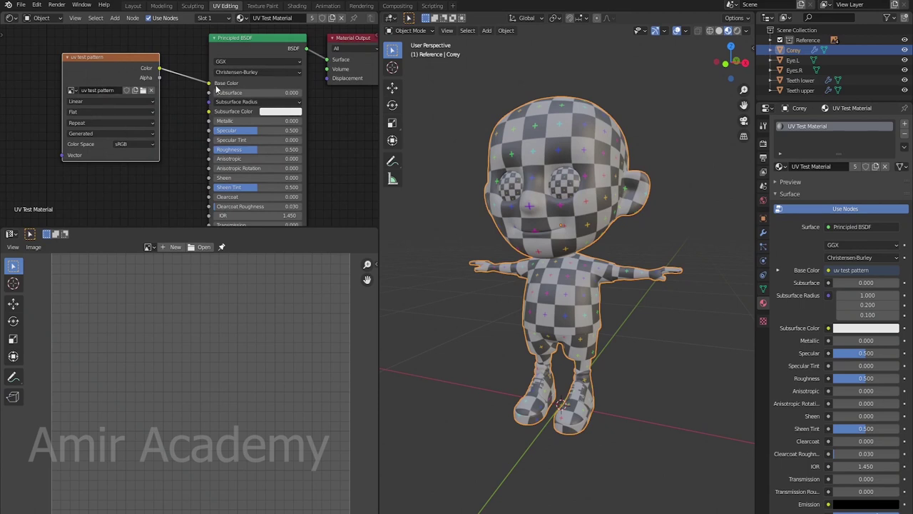
pyautogui.scroll(-3)
pyautogui.middleClick(257, 147)
pyautogui.click(251, 36)
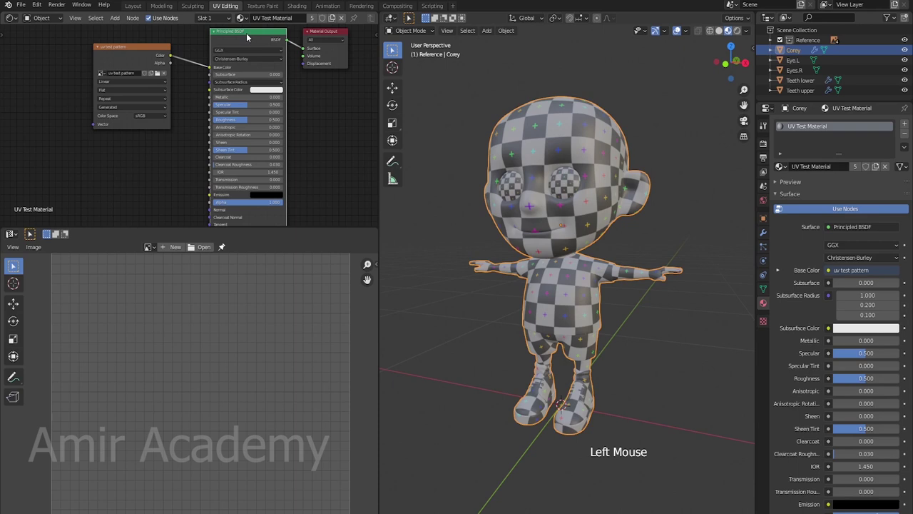
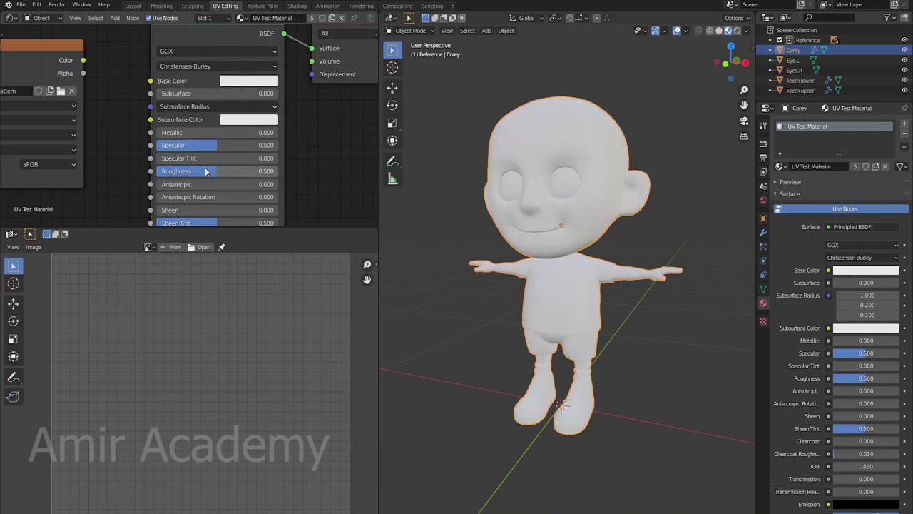
# Pan the Shader Editor to frame the Image Texture and Principled BSDF nodes.
pyautogui.scroll(-3)
pyautogui.middleClick(291, 191)
pyautogui.scroll(-3)
pyautogui.middleClick(267, 116)
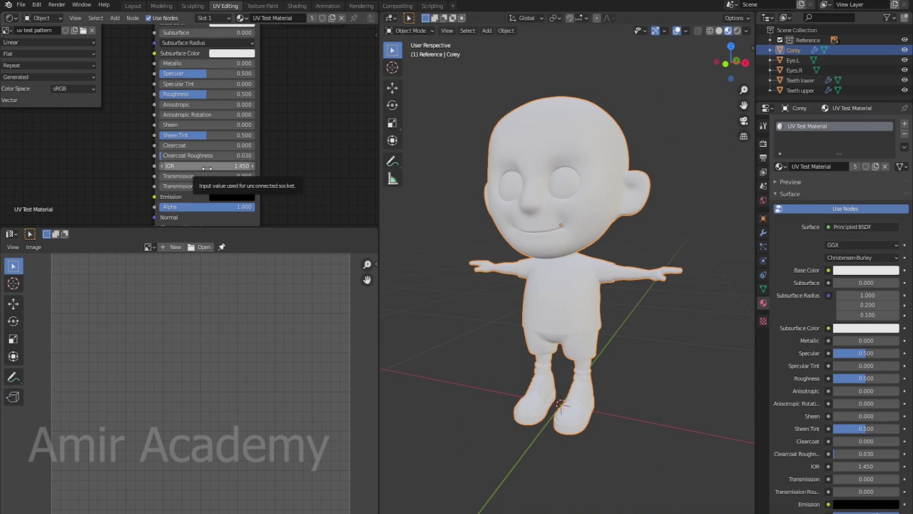
pyautogui.scroll(-3)
pyautogui.middleClick(300, 150)
pyautogui.scroll(-3)
pyautogui.click(212, 40)
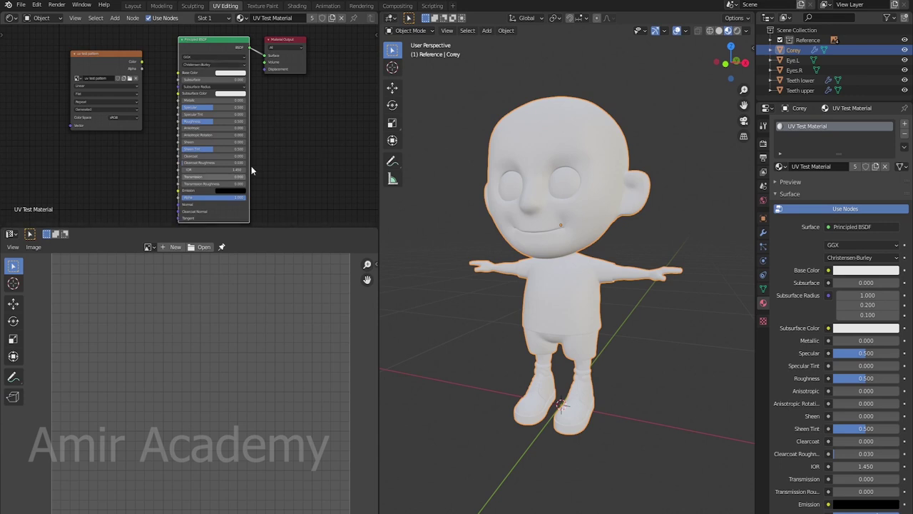
# Wire the Image Texture Color output back into the Principled BSDF Base Color.
pyautogui.scroll(3)
pyautogui.middleClick(318, 138)
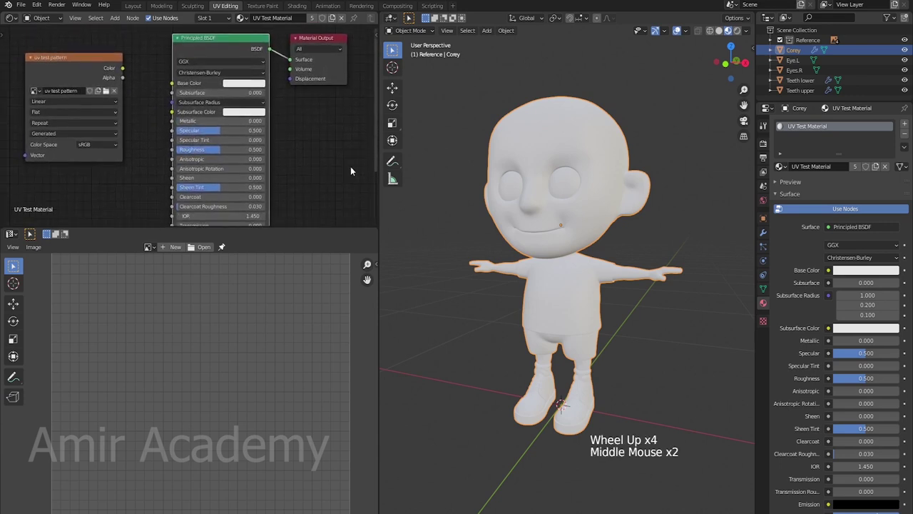
pyautogui.click(128, 72)
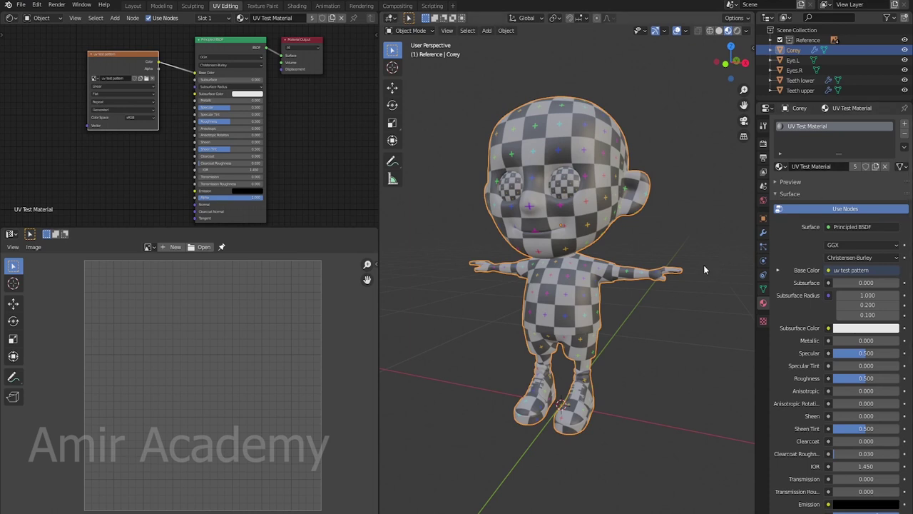
# Give Eye.L a new plain white material named Eyes in place of UV Test Material.
pyautogui.scroll(3)
pyautogui.middleClick(704, 254)
pyautogui.scroll(3)
pyautogui.middleClick(680, 296)
pyautogui.click(801, 63)
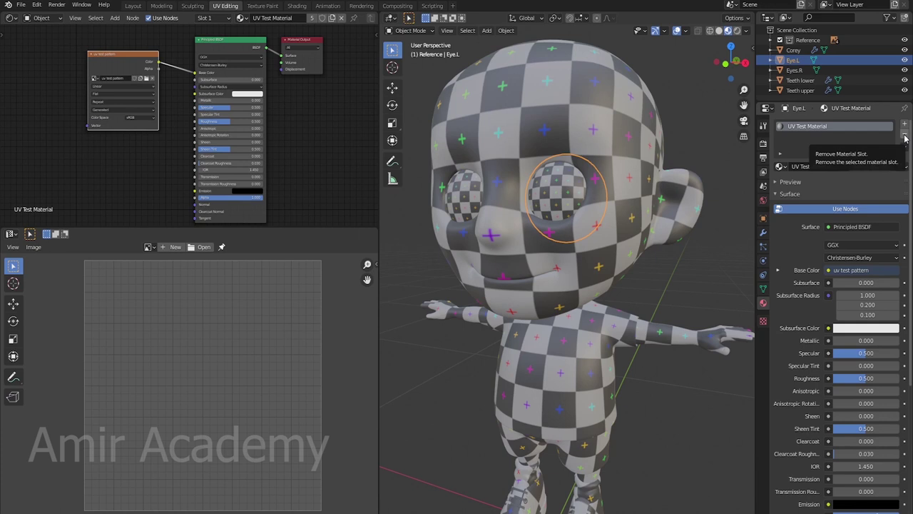
pyautogui.click(907, 137)
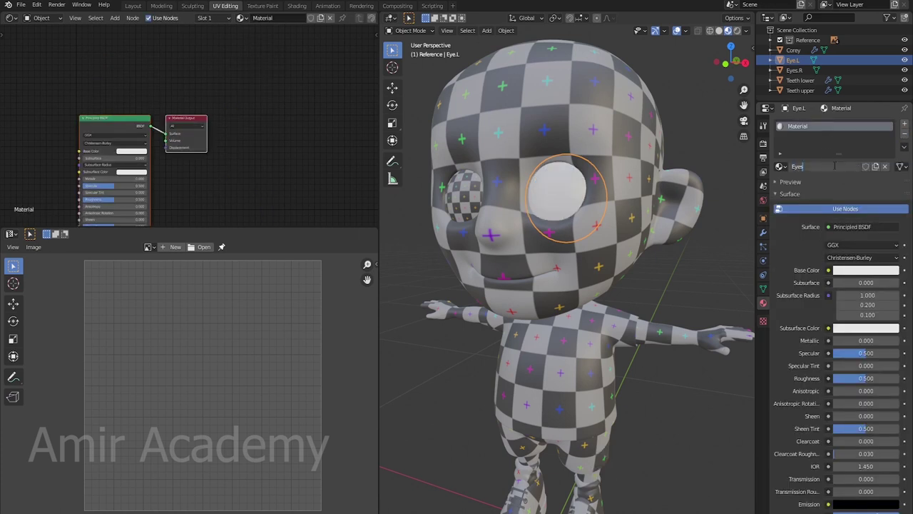
# Assign the existing Eyes material to Eyes.R and hide both eye objects in the Outliner.
pyautogui.middleClick(642, 286)
pyautogui.middleClick(619, 264)
pyautogui.click(499, 205)
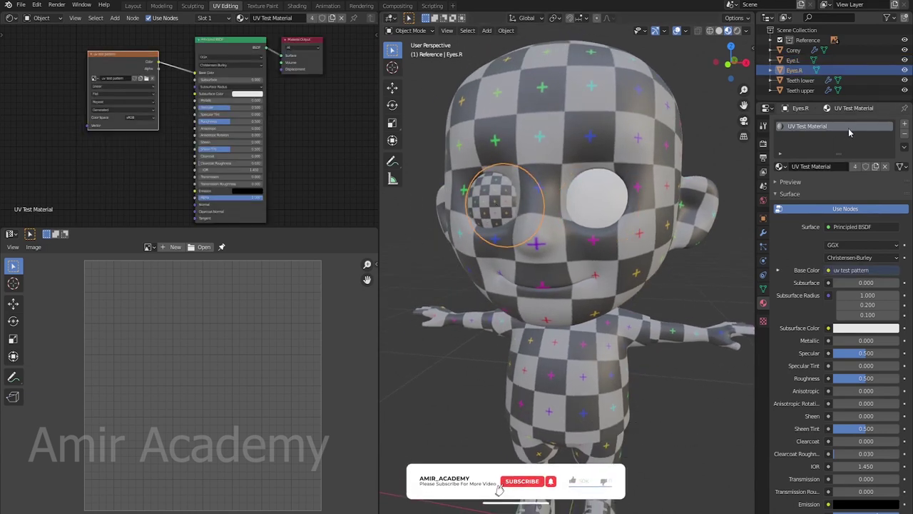
pyautogui.click(786, 169)
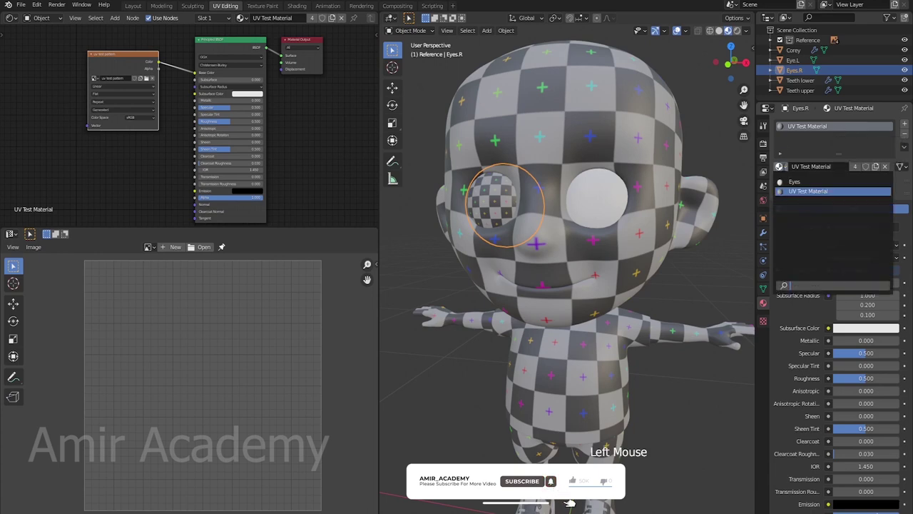
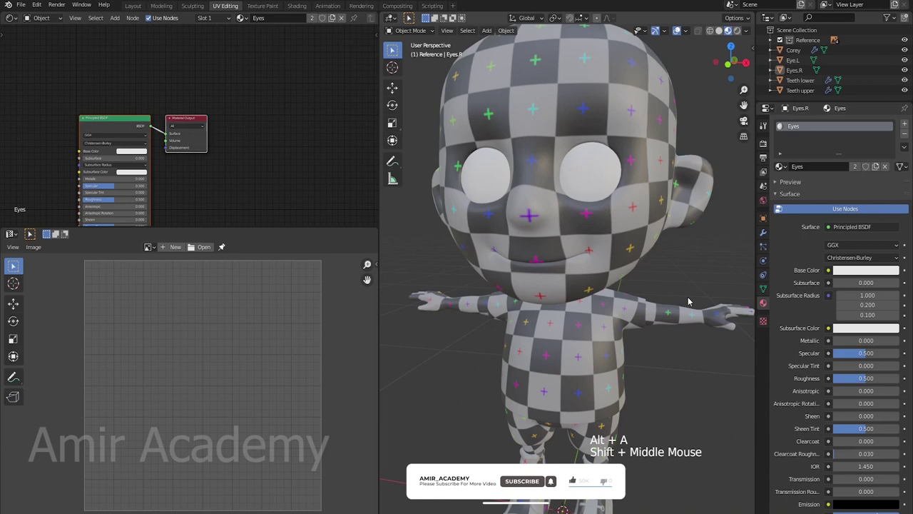
pyautogui.middleClick(660, 284)
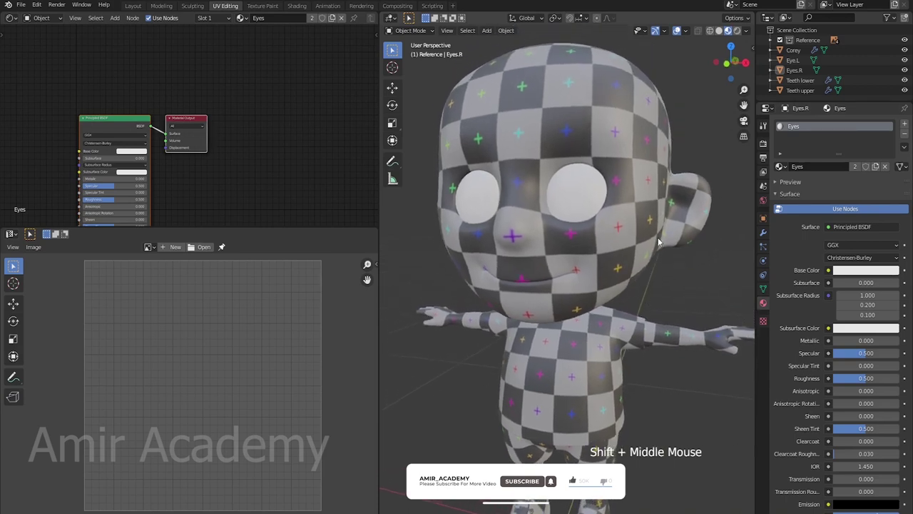
pyautogui.click(909, 72)
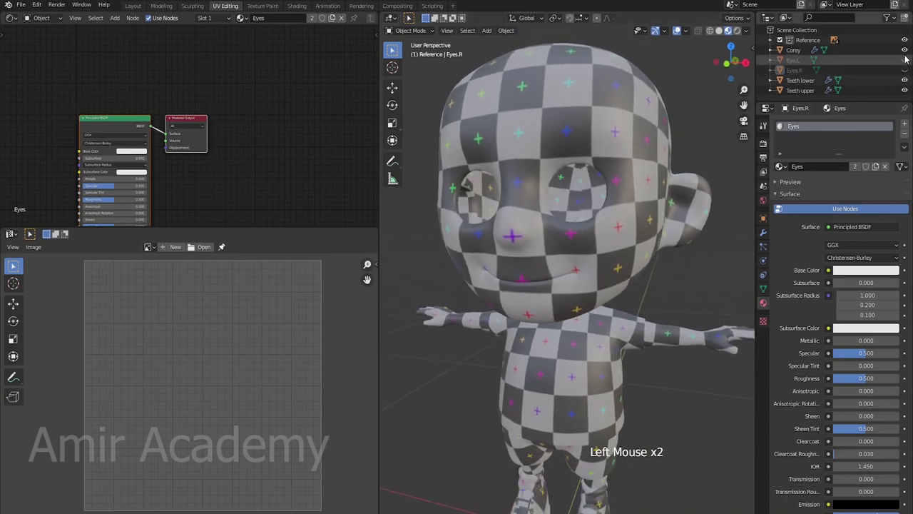
# Hide Corey's body and frame the isolated upper teeth in the viewport.
pyautogui.click(908, 55)
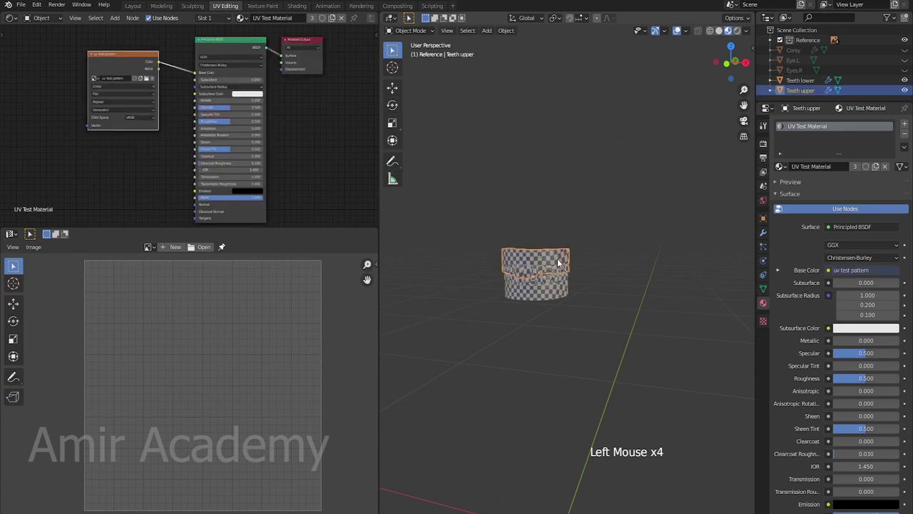
pyautogui.press('KP_Decimal')
pyautogui.middleClick(582, 289)
pyautogui.middleClick(588, 281)
pyautogui.middleClick(623, 280)
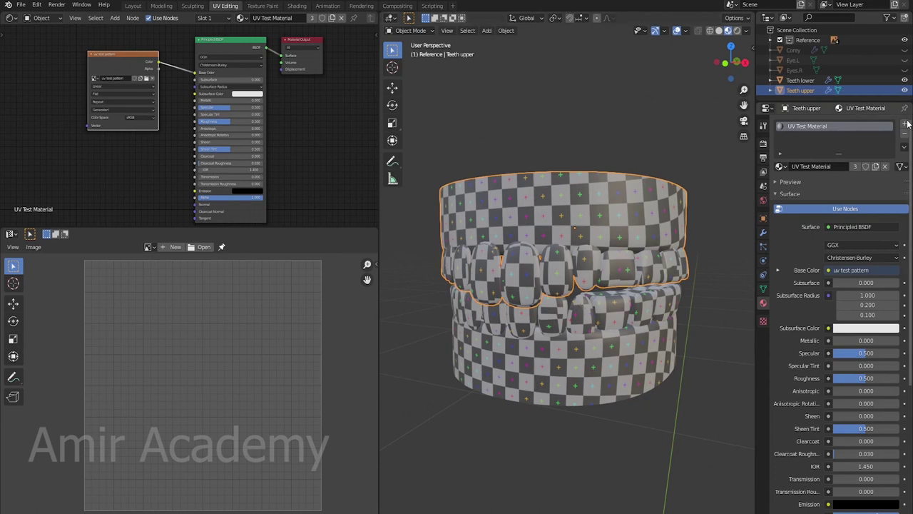
# Replace the upper teeth's checker material with a new white material named Teeth.
pyautogui.click(907, 138)
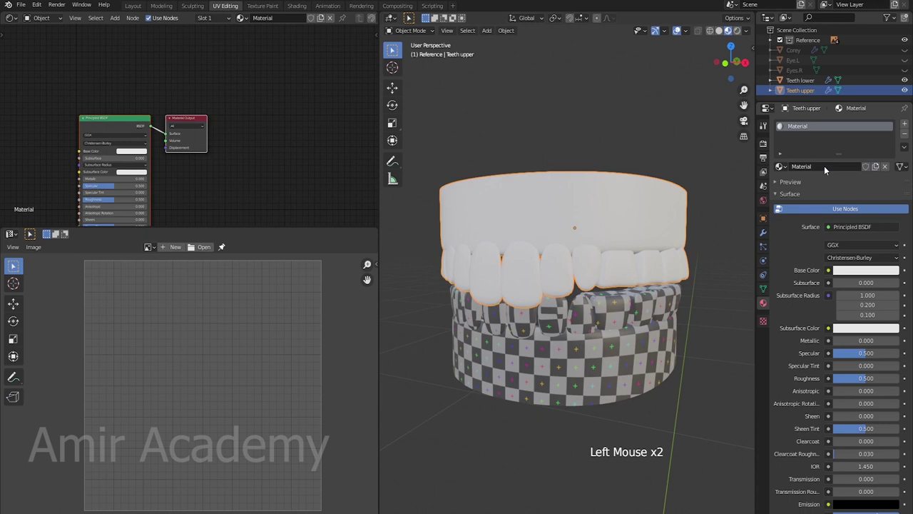
pyautogui.click(827, 168)
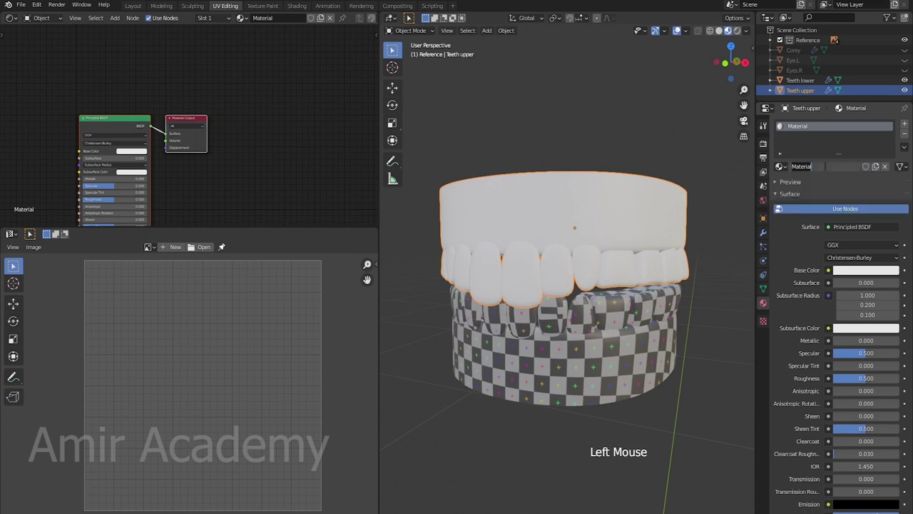
pyautogui.press('e')
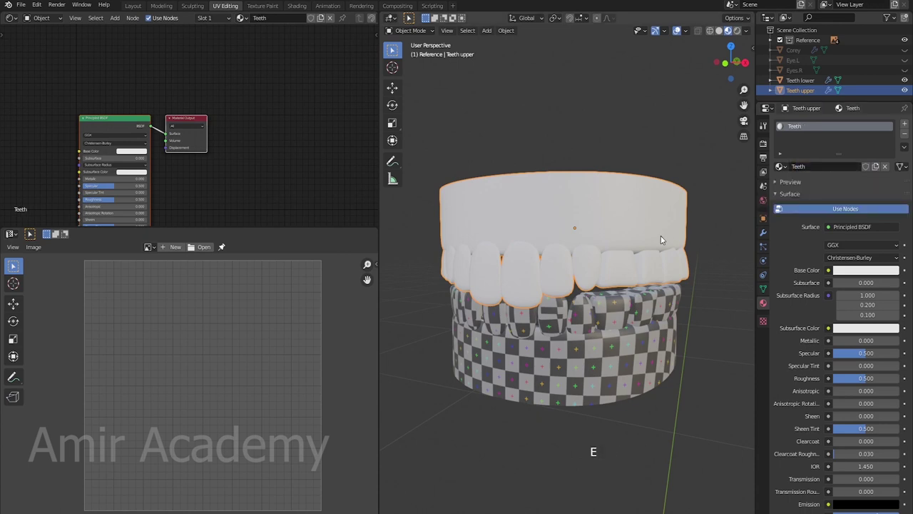
pyautogui.middleClick(665, 244)
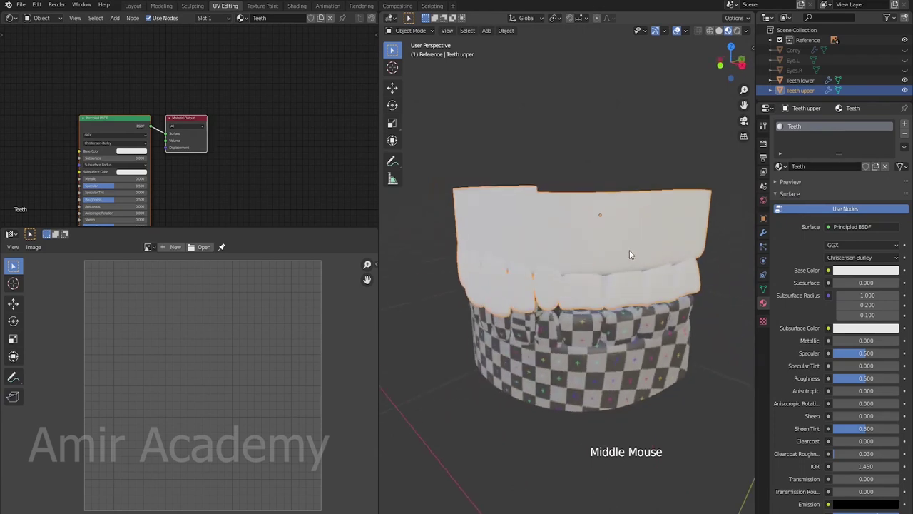
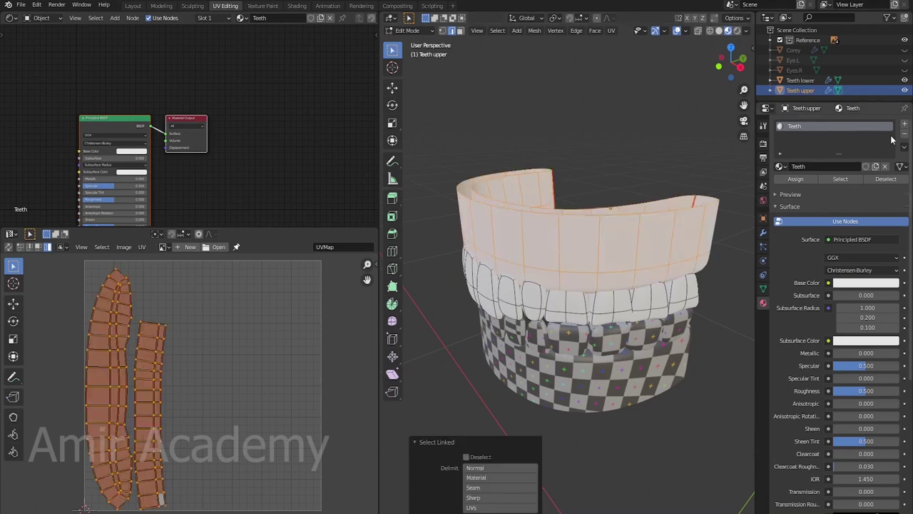
# Add a dark red Gums material slot and assign it to the upper gum faces.
pyautogui.click(907, 125)
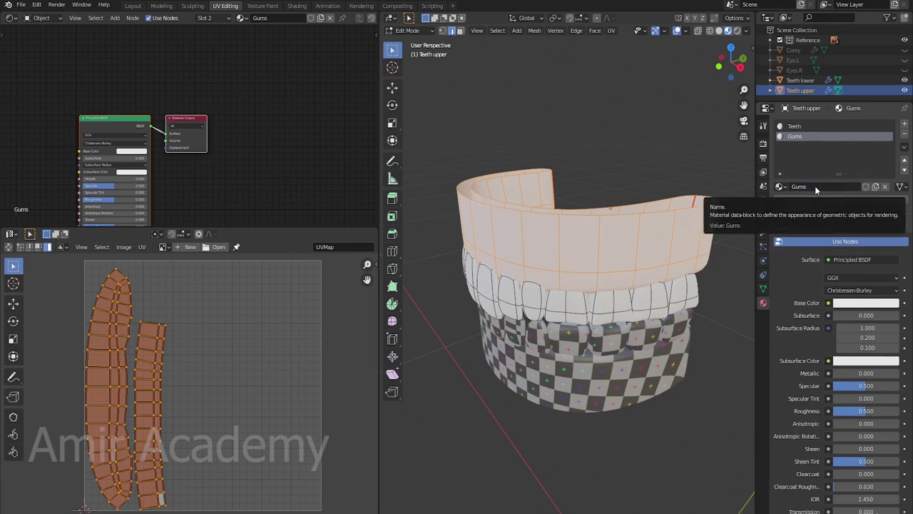
pyautogui.click(857, 306)
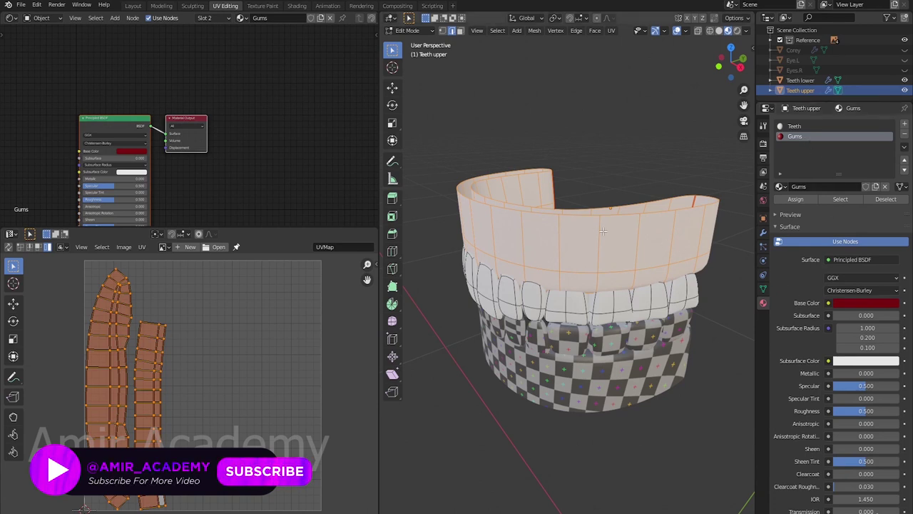
pyautogui.click(795, 201)
pyautogui.press('Tab')
# Select the lower teeth object to colour it next.
pyautogui.scroll(3)
pyautogui.click(576, 349)
pyautogui.scroll(3)
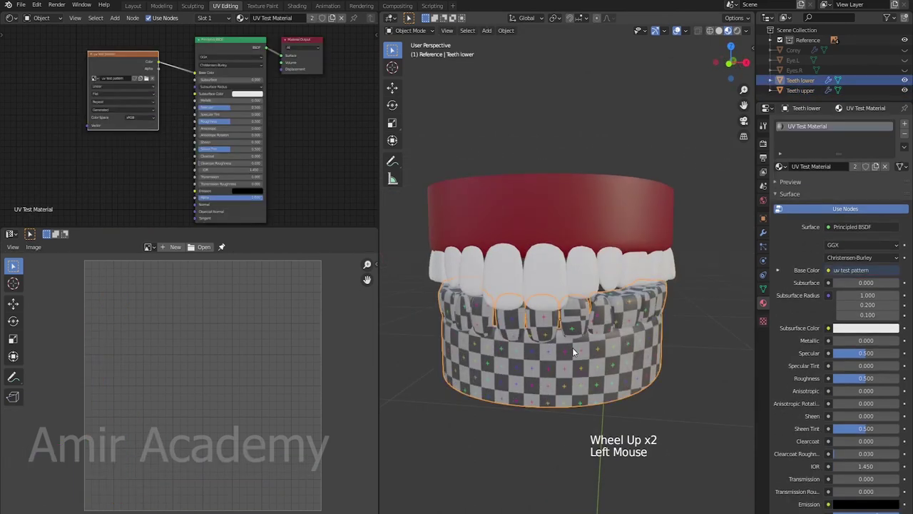
# Switch Teeth lower to the Teeth material and L-select its connected gum geometry in Edit Mode.
pyautogui.middleClick(671, 342)
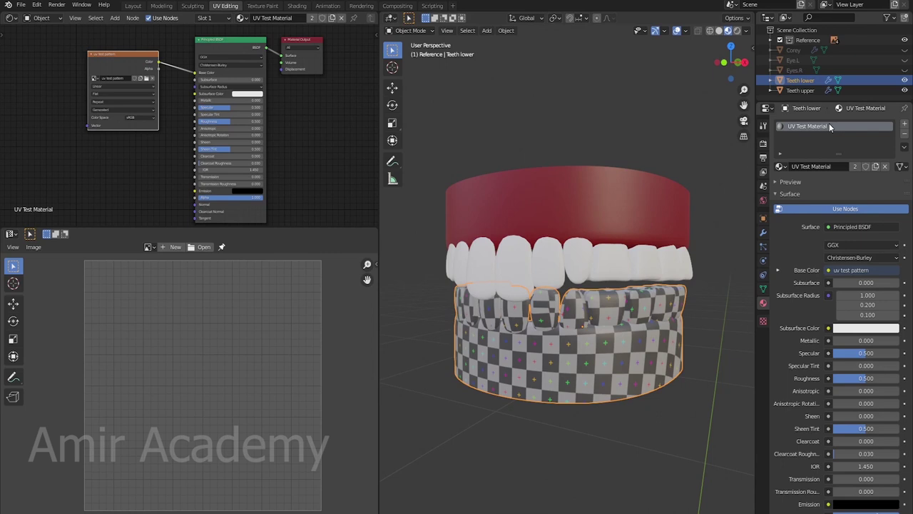
pyautogui.click(786, 166)
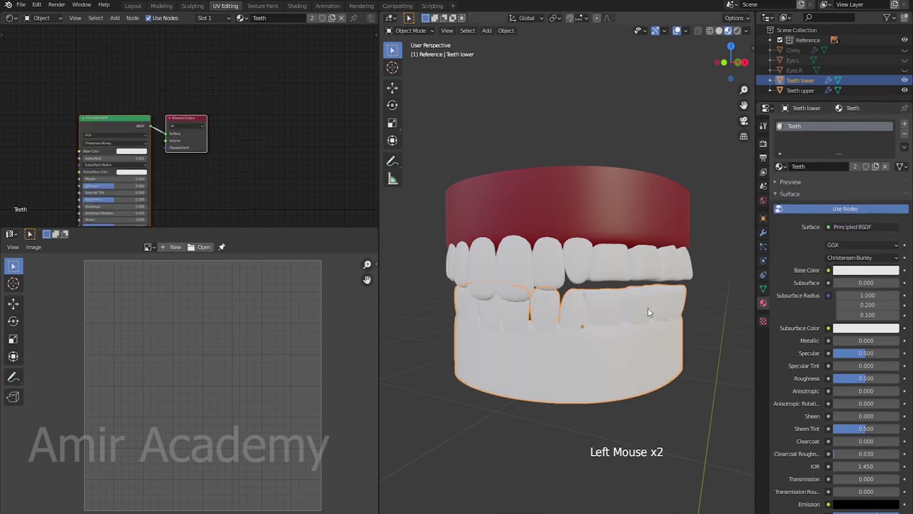
pyautogui.middleClick(657, 318)
pyautogui.press('Tab')
pyautogui.press('alt+a')
pyautogui.press('l')
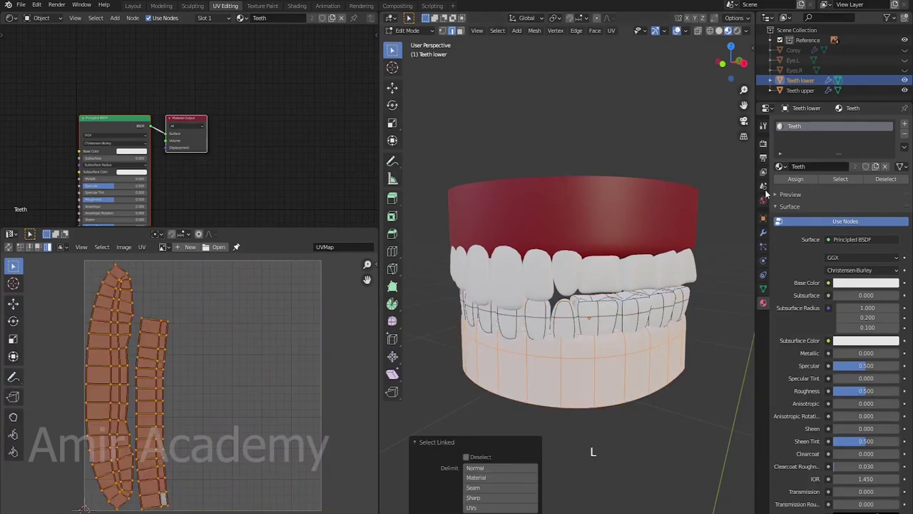
# Add a Gums slot, assign the red Gums material to the lower gums and inspect the result.
pyautogui.click(909, 125)
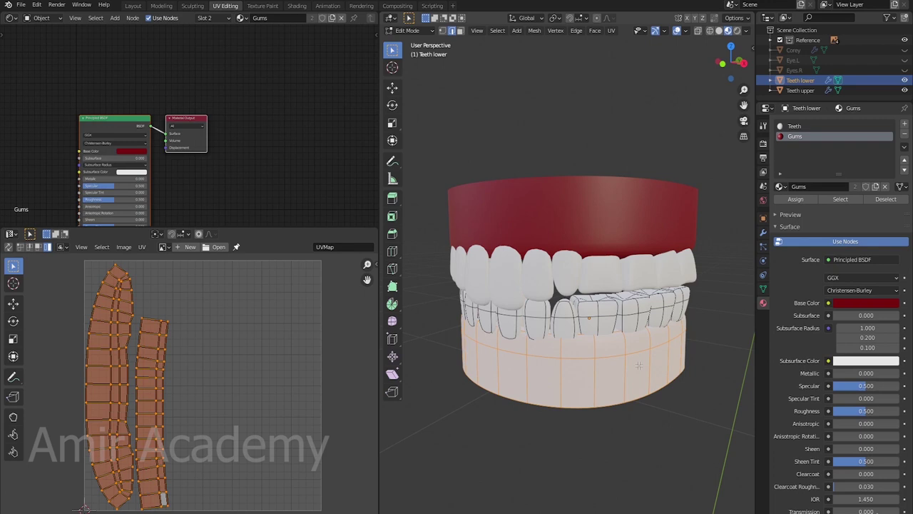
pyautogui.click(800, 199)
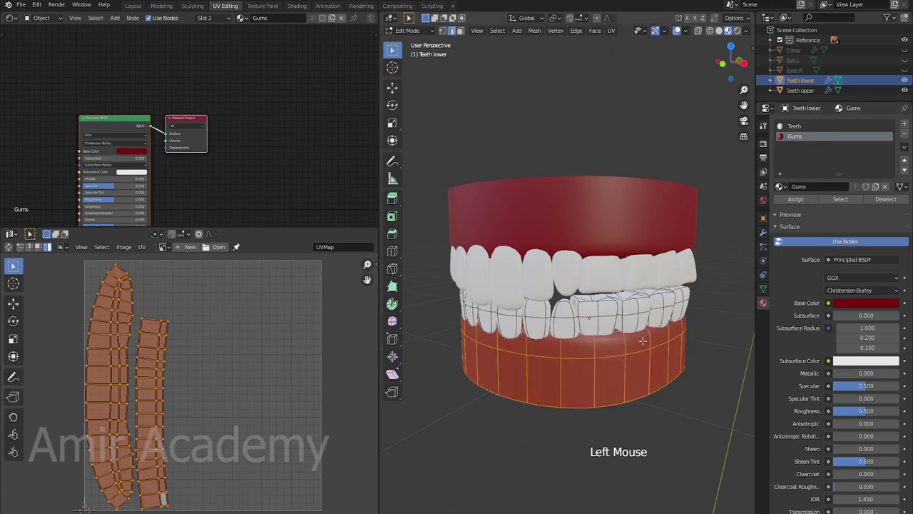
pyautogui.press('alt+a')
pyautogui.press('Tab')
pyautogui.press('alt+a')
pyautogui.scroll(-3)
pyautogui.middleClick(576, 369)
pyautogui.scroll(3)
pyautogui.middleClick(603, 353)
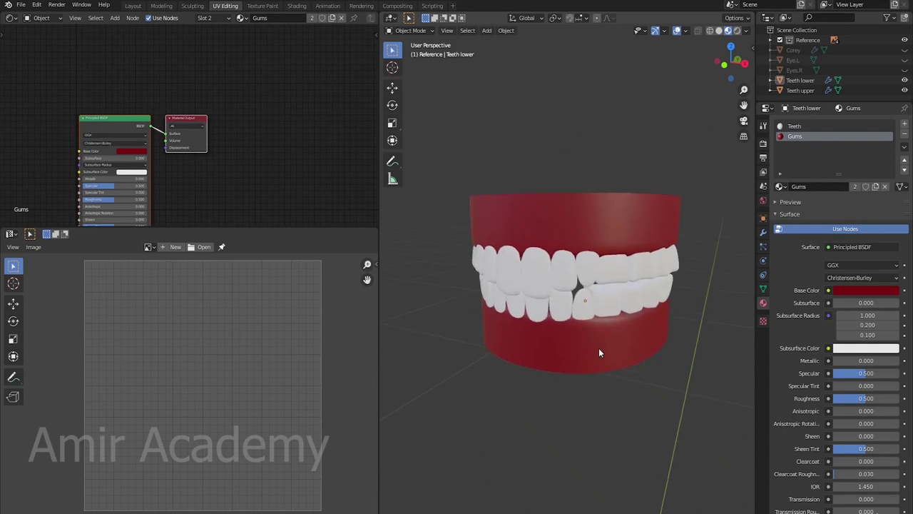
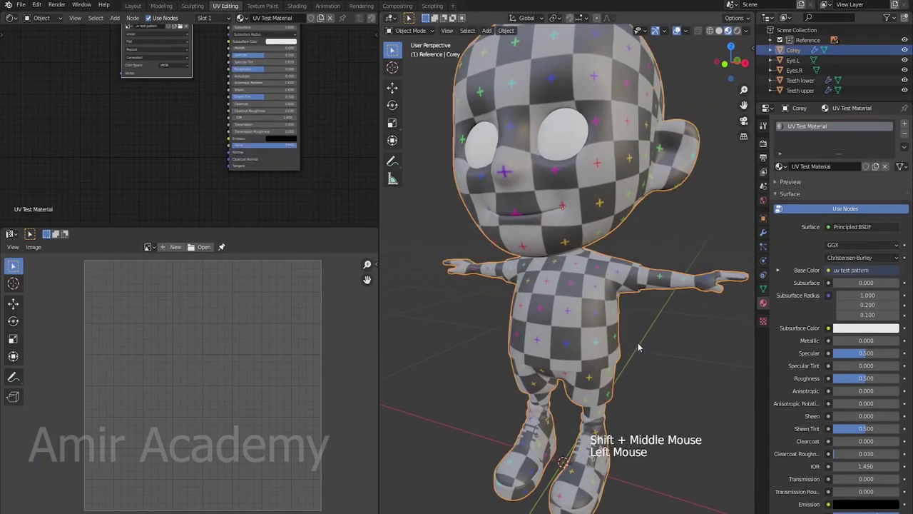
# L-select Corey's shirt, assign a new Shirt material and make its Base Color blue.
pyautogui.middleClick(636, 321)
pyautogui.scroll(3)
pyautogui.middleClick(633, 297)
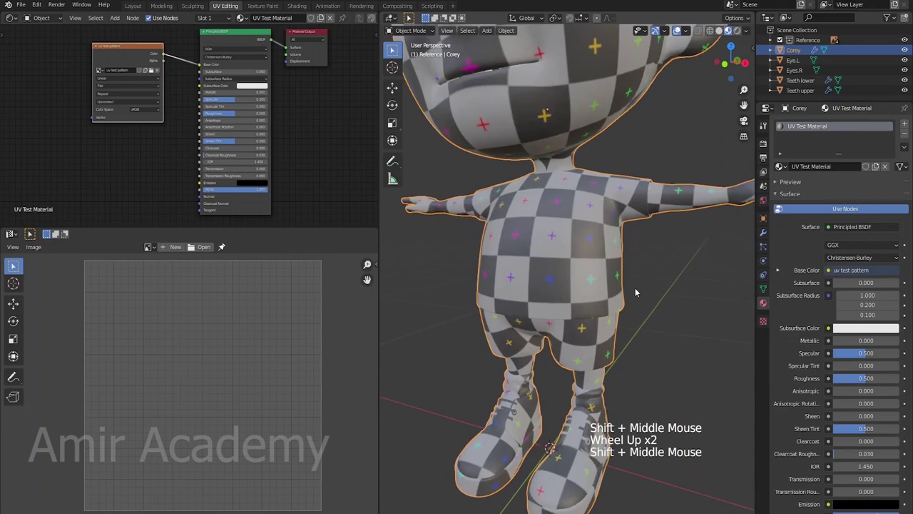
pyautogui.press('Tab')
pyautogui.press('alt+a')
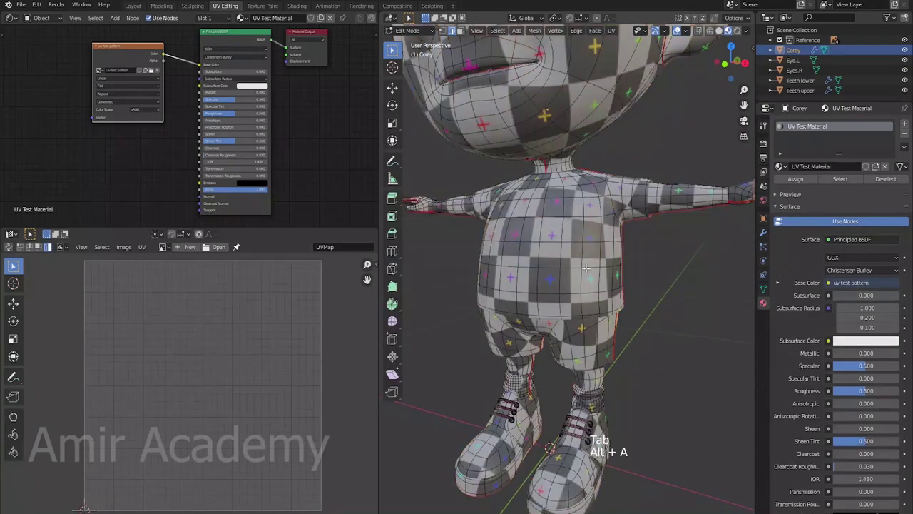
pyautogui.press('l')
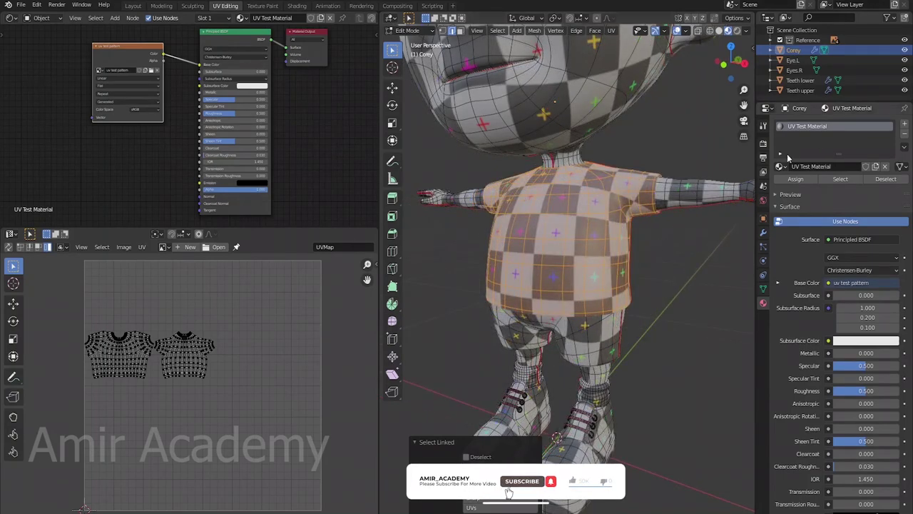
pyautogui.click(908, 124)
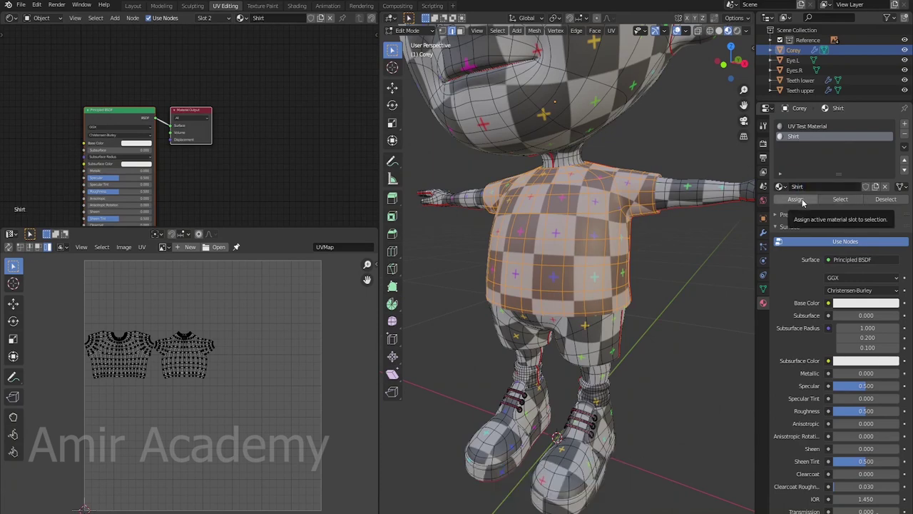
pyautogui.click(805, 201)
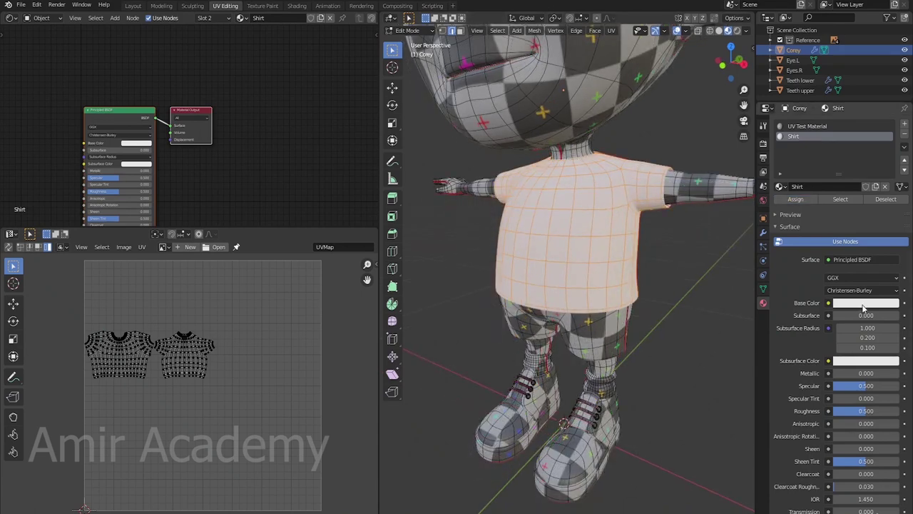
pyautogui.click(864, 305)
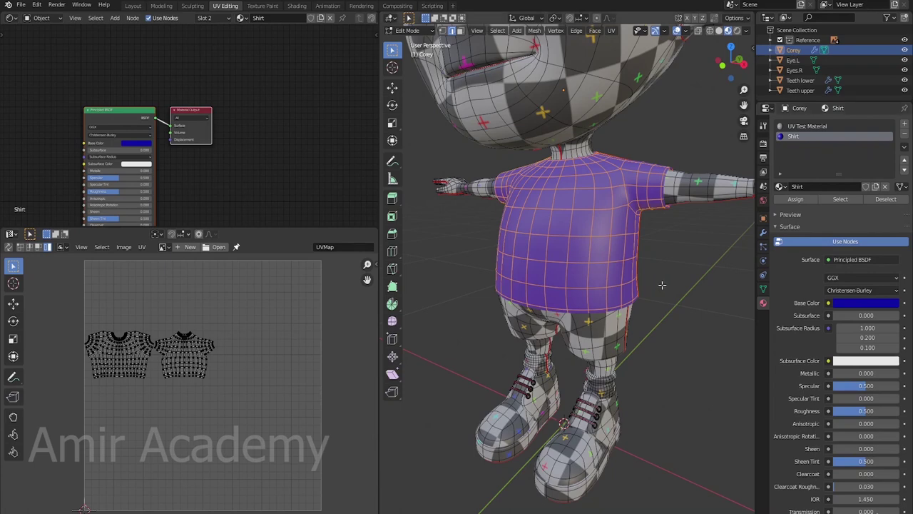
pyautogui.press('Tab')
pyautogui.press('alt+a')
pyautogui.scroll(-3)
pyautogui.middleClick(672, 342)
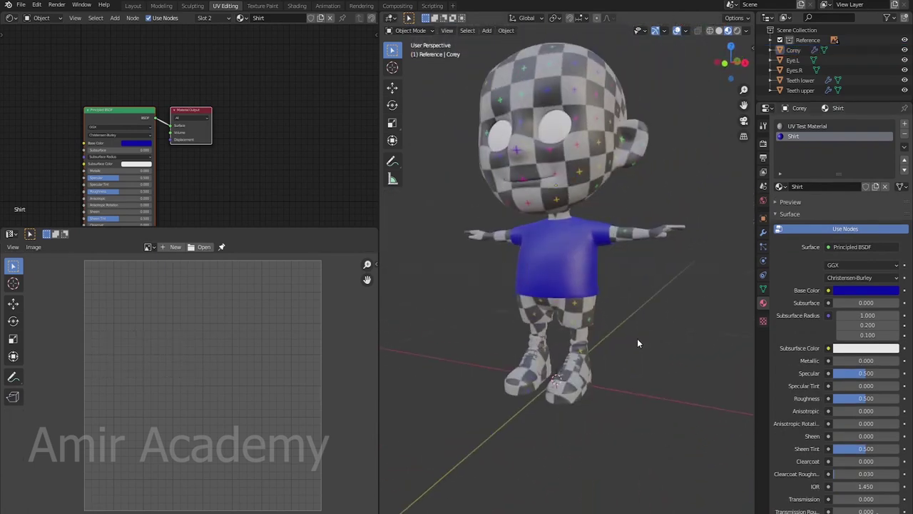
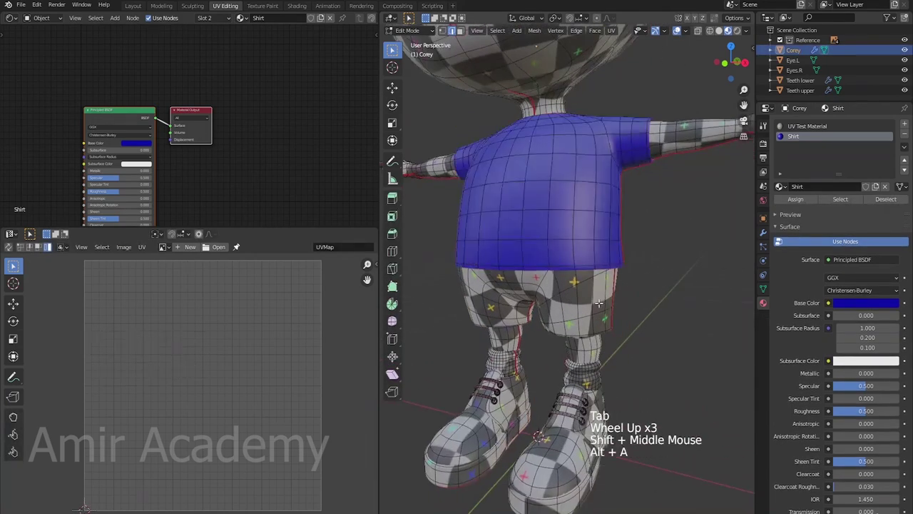
# L-select the shorts, assign a new Shorts material with a tan Base Color and frame the legs and shoes.
pyautogui.press('l')
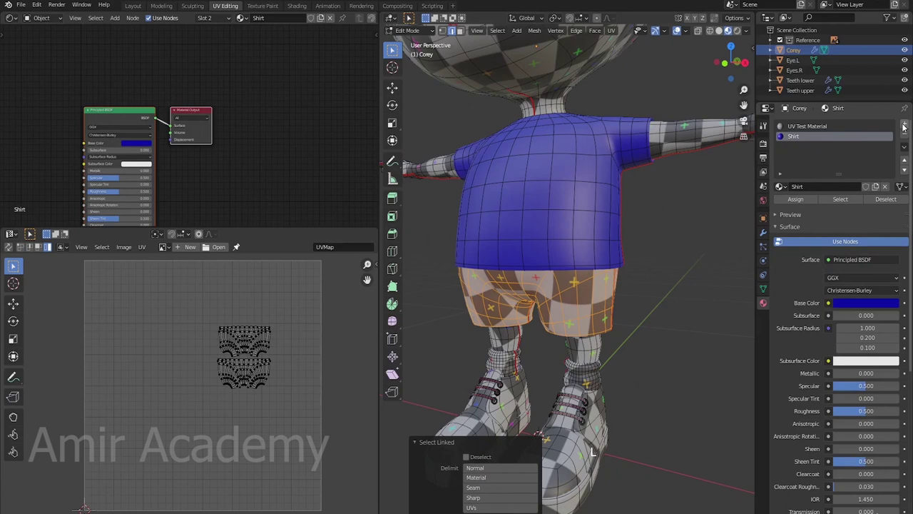
pyautogui.click(908, 125)
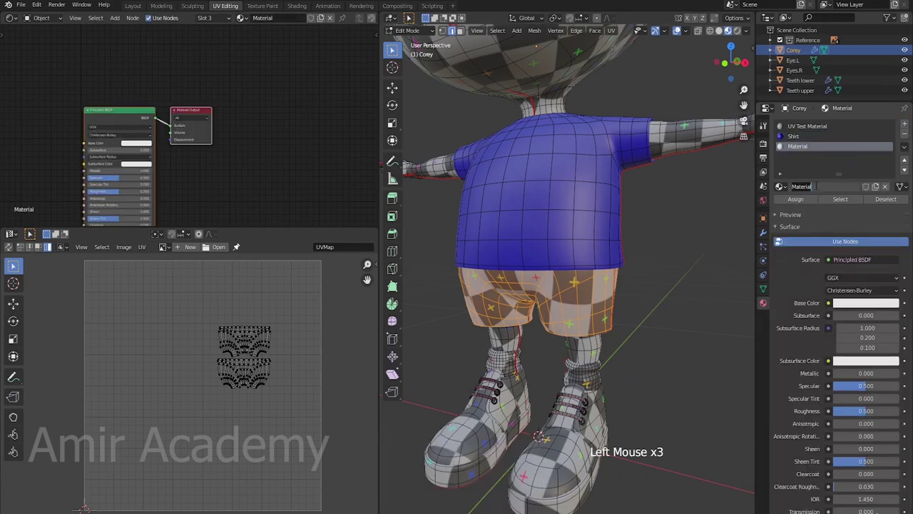
pyautogui.press('BackSpace')
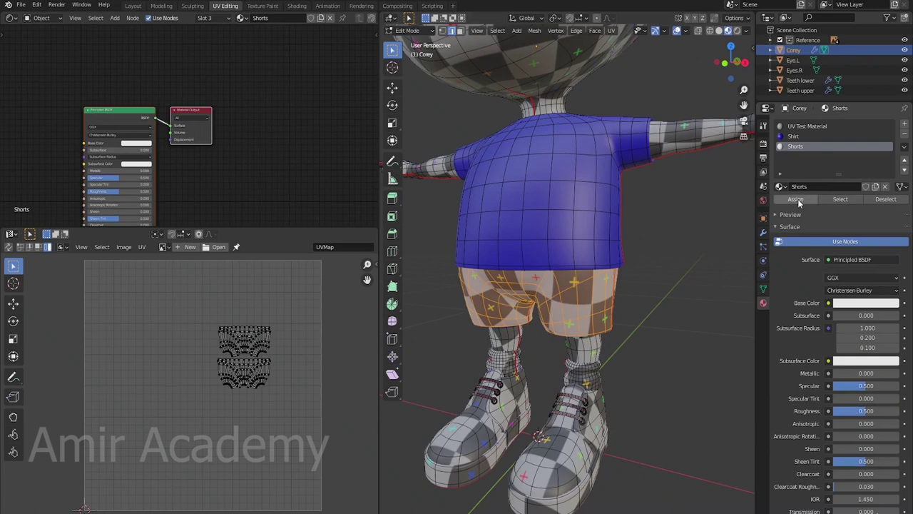
pyautogui.click(802, 201)
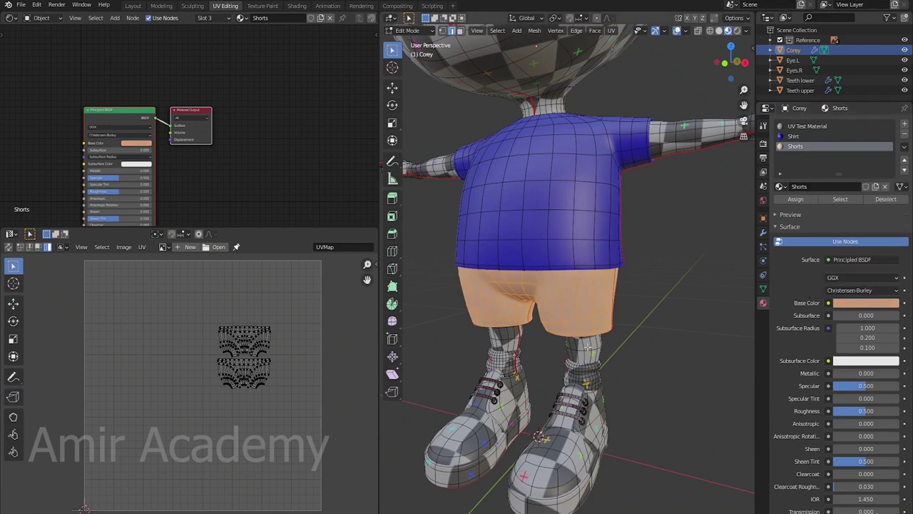
pyautogui.press('alt+a')
pyautogui.press('Tab')
pyautogui.press('alt+a')
pyautogui.scroll(-3)
pyautogui.middleClick(645, 288)
pyautogui.middleClick(659, 269)
pyautogui.middleClick(659, 306)
pyautogui.scroll(3)
pyautogui.middleClick(625, 285)
pyautogui.middleClick(635, 286)
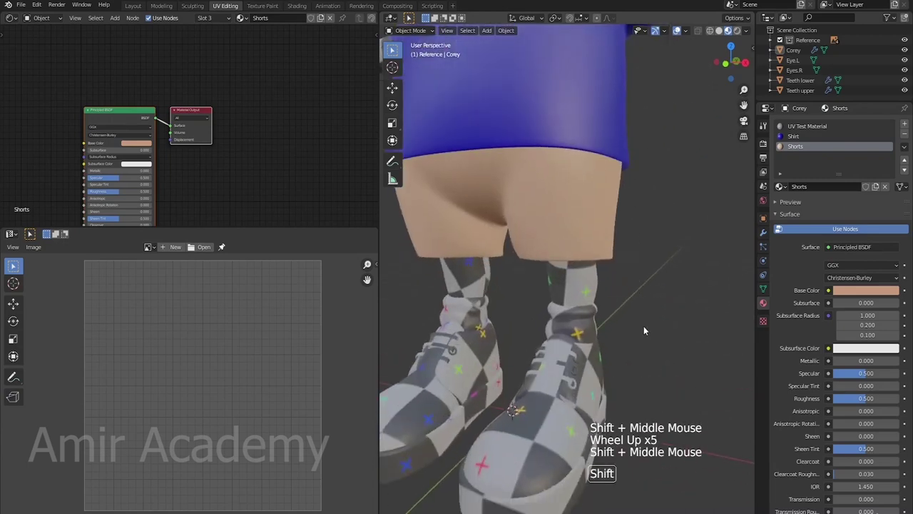
# L-select the socks and assign them a new white Socks material in a fourth slot.
pyautogui.press('Tab')
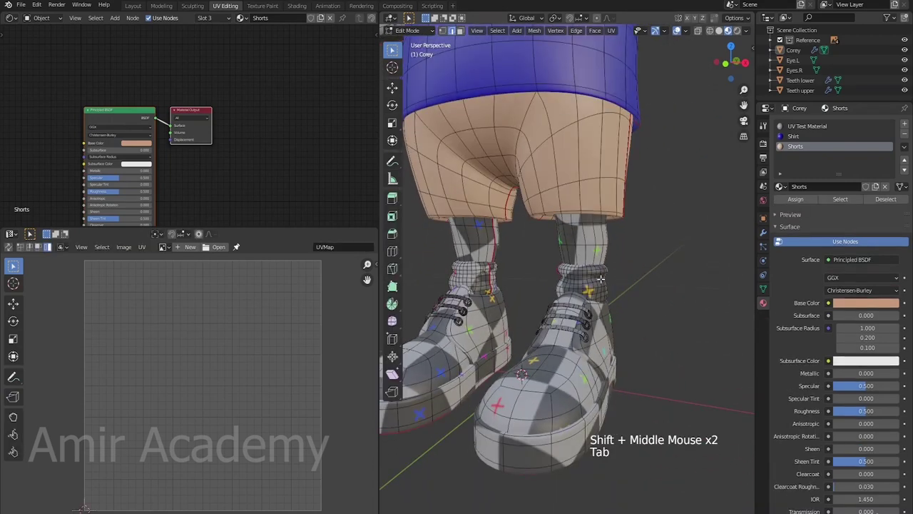
pyautogui.press('l')
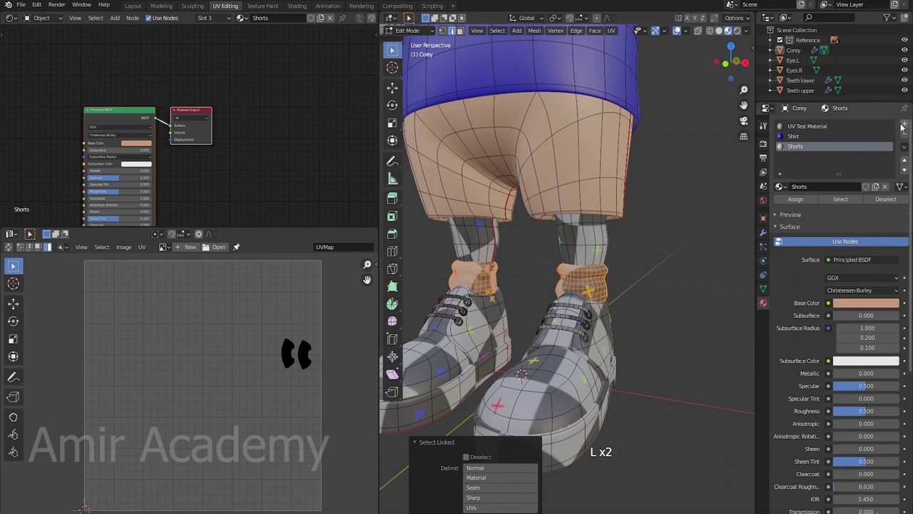
pyautogui.click(910, 125)
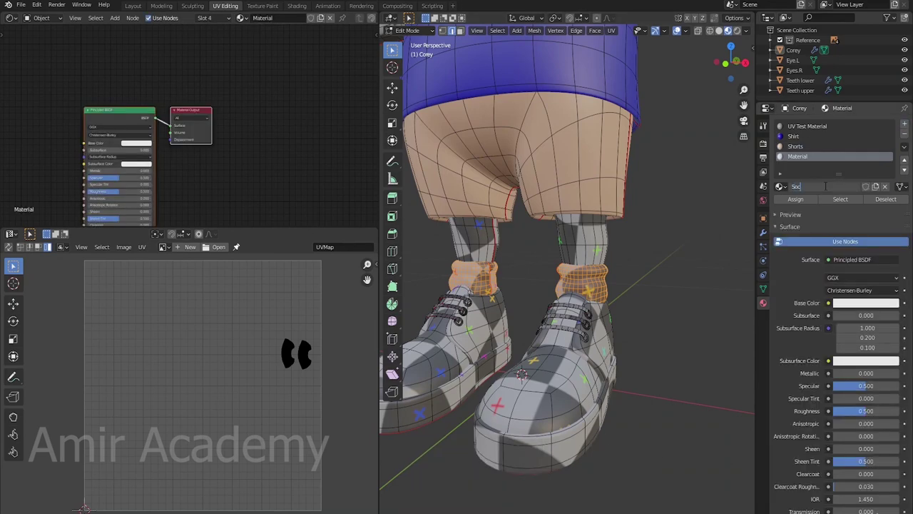
pyautogui.click(809, 204)
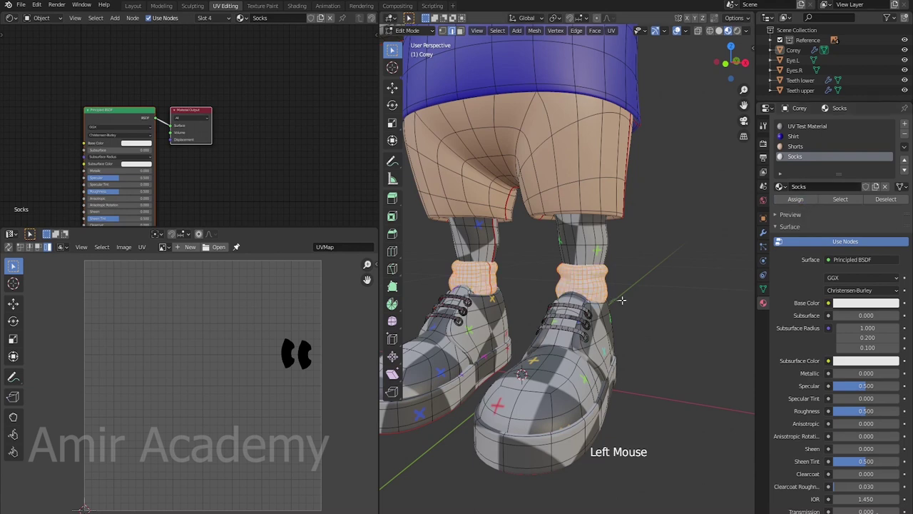
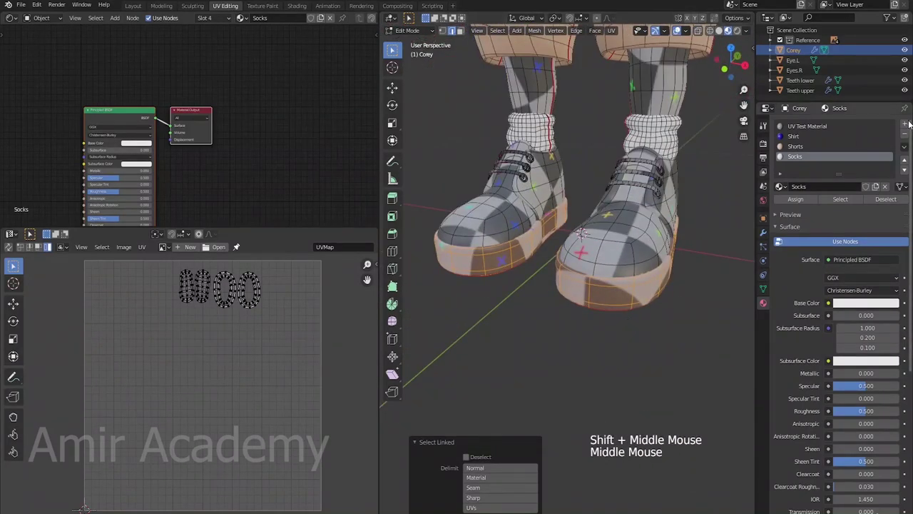
# Add a fifth Shoe Soles material slot and assign it to the selected soles.
pyautogui.click(907, 125)
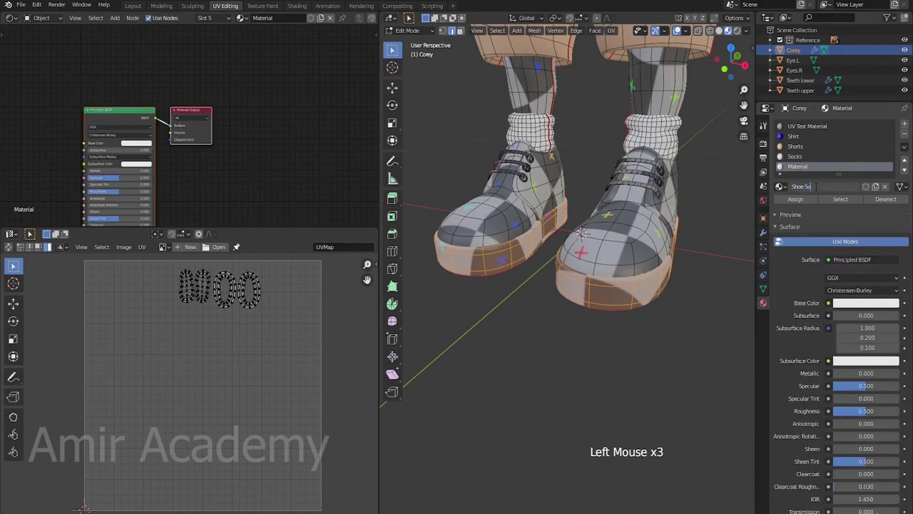
pyautogui.click(802, 201)
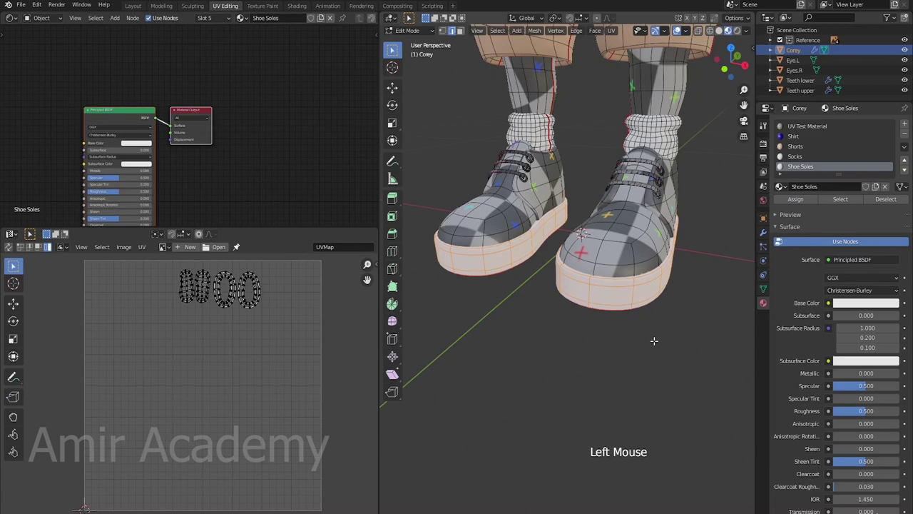
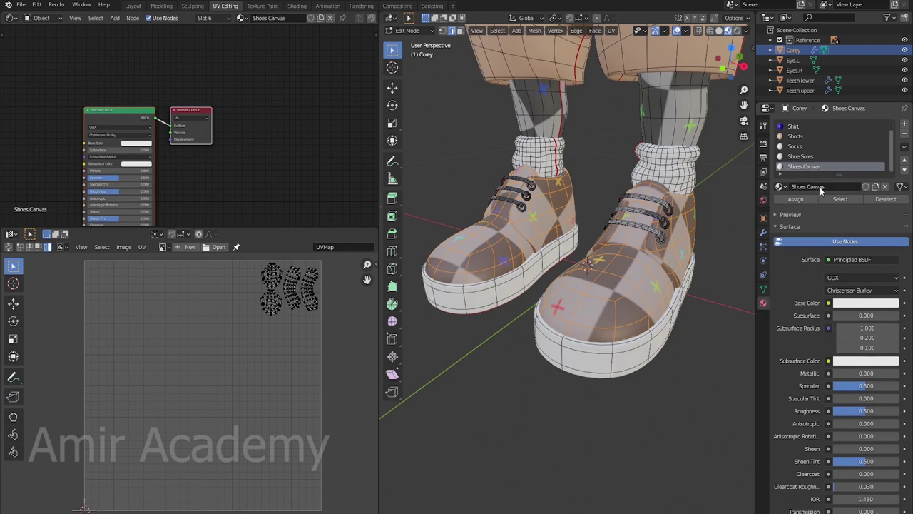
# Assign the Shoes Canvas material to the selected shoe upper faces.
pyautogui.click(803, 199)
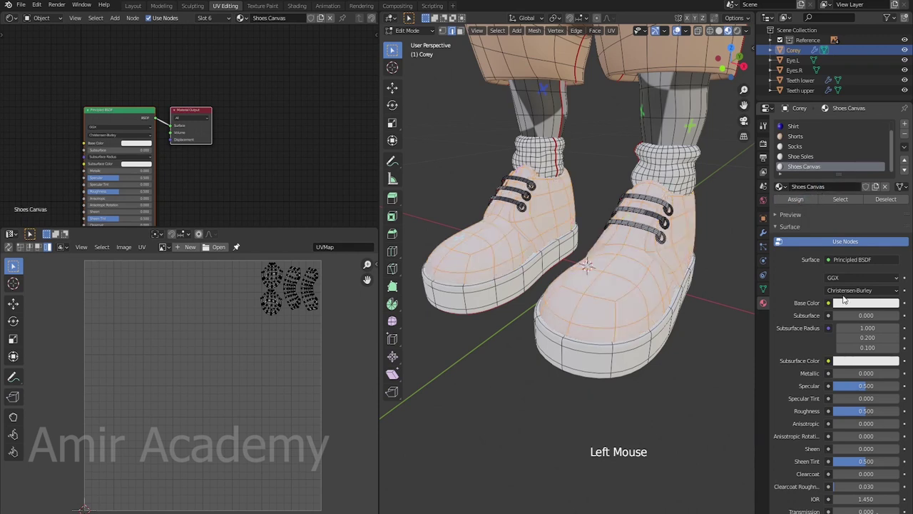
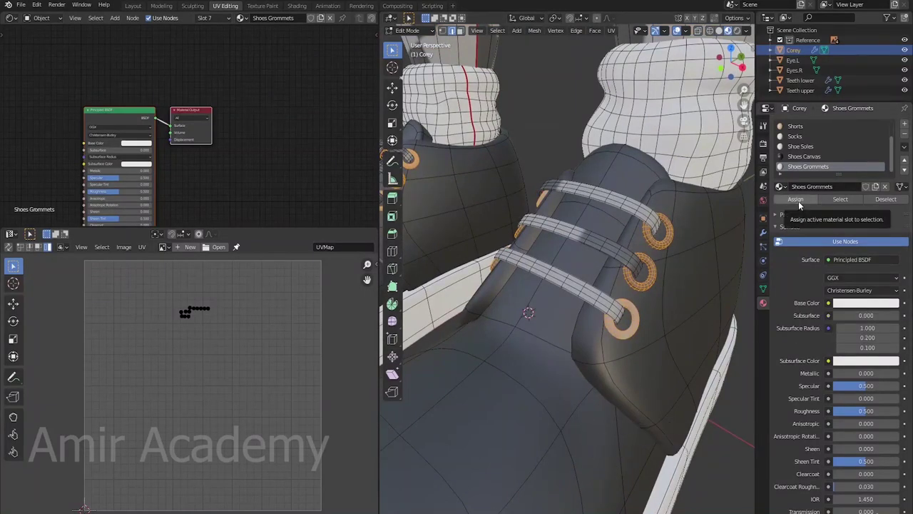
# Assign Shoes Grommets to the grommets and set its Base Color value to about 0.127, near black.
pyautogui.click(802, 202)
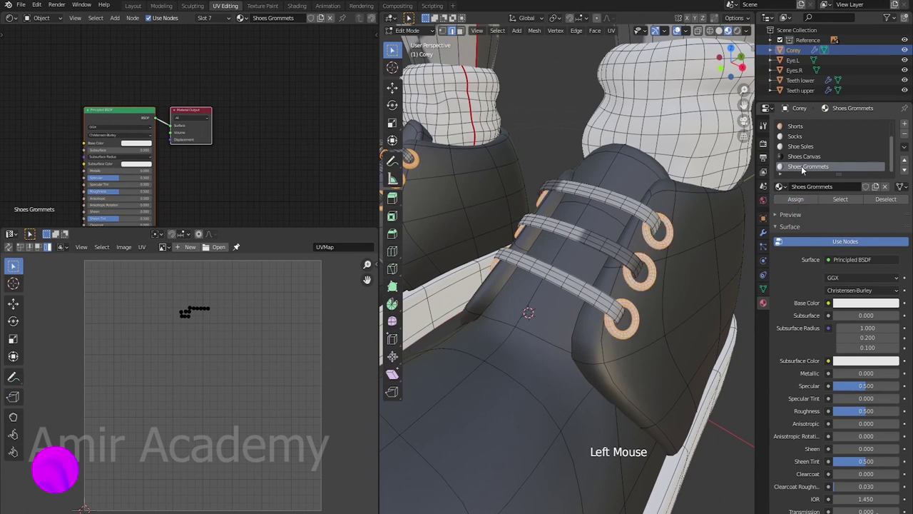
pyautogui.click(850, 304)
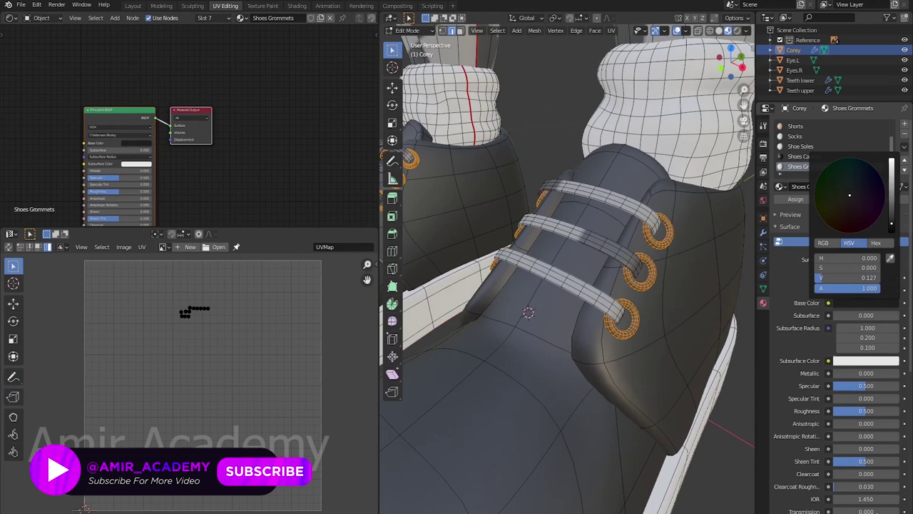
pyautogui.press('alt+a')
# Preview the shoe colours in Object Mode from several angles, then return to editing Corey.
pyautogui.press('Tab')
pyautogui.middleClick(665, 343)
pyautogui.scroll(-3)
pyautogui.middleClick(655, 309)
pyautogui.middleClick(556, 274)
pyautogui.scroll(3)
pyautogui.middleClick(648, 282)
pyautogui.scroll(-3)
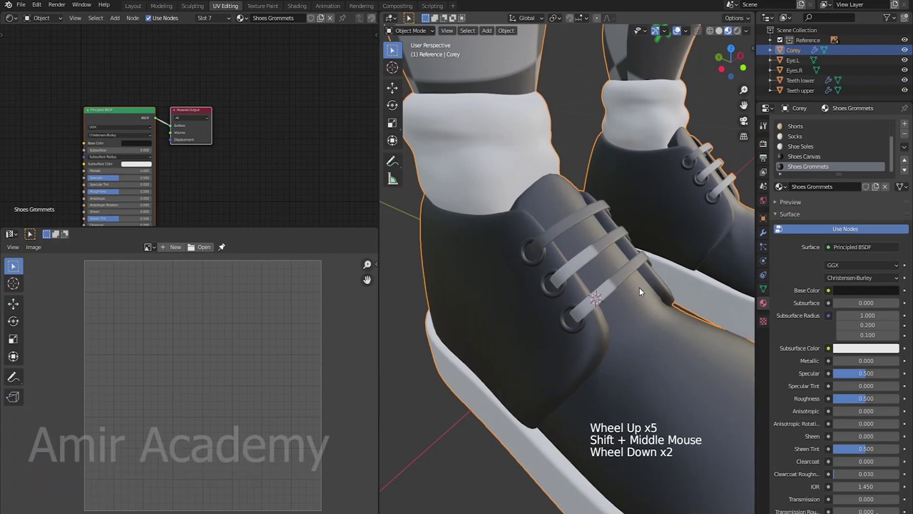
pyautogui.middleClick(606, 316)
pyautogui.press('Tab')
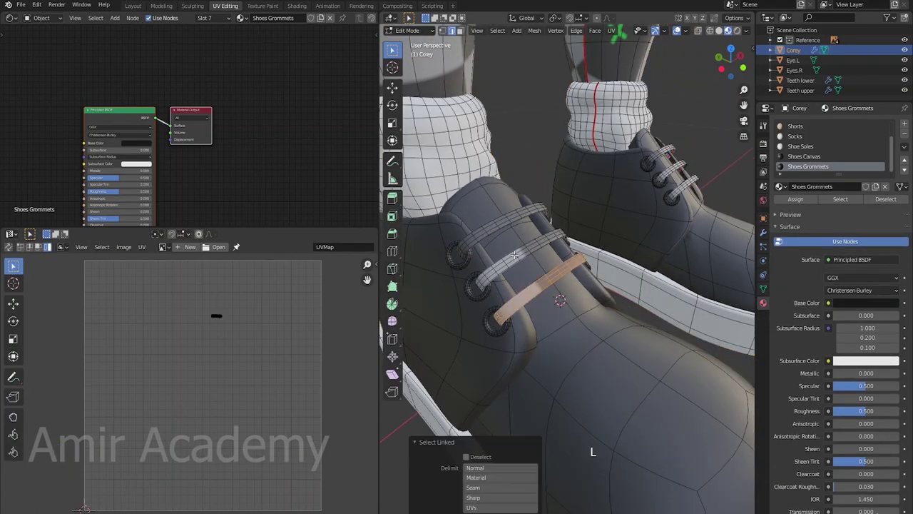
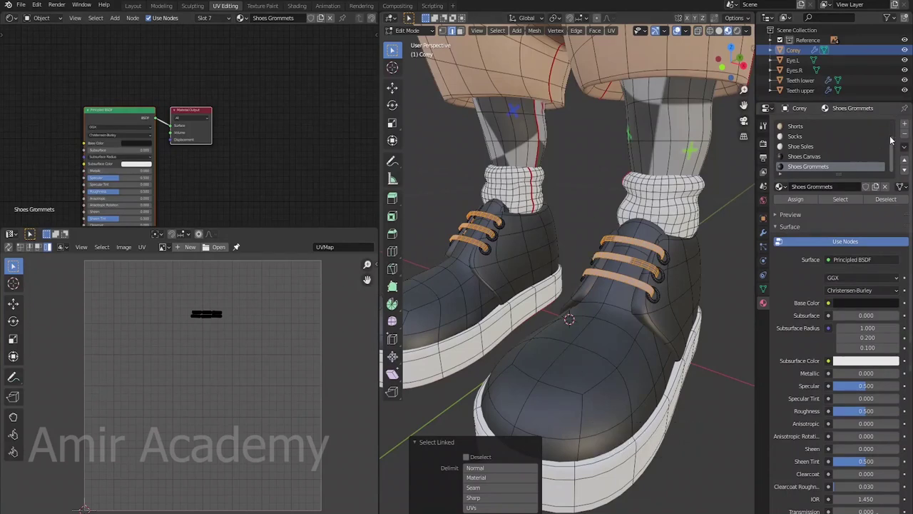
# Create a new material named Shoelaces and assign it to the selected laces.
pyautogui.click(907, 126)
pyautogui.click(820, 187)
pyautogui.click(830, 188)
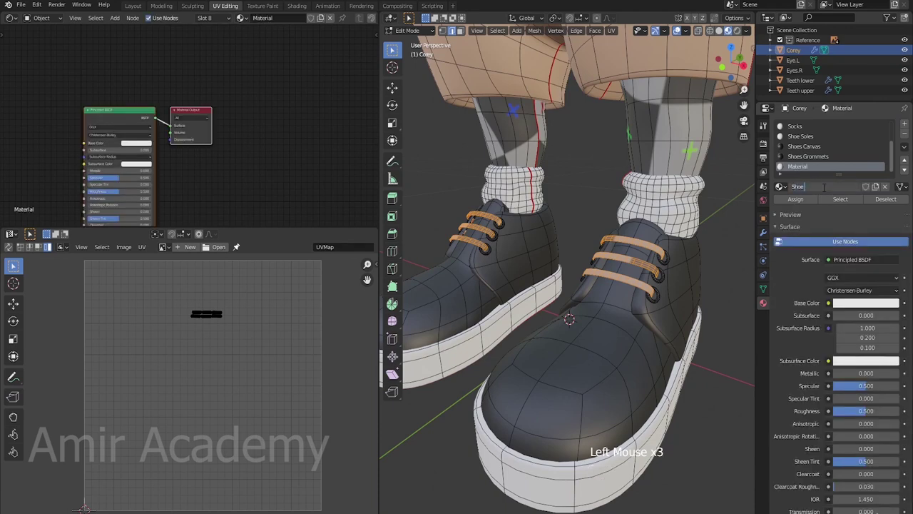
pyautogui.press('BackSpace')
pyautogui.press('BackSpace')
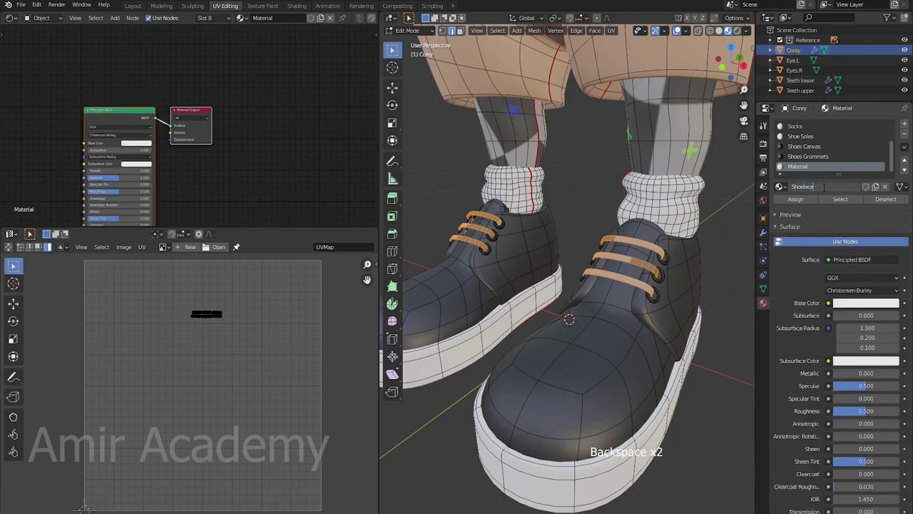
pyautogui.click(811, 203)
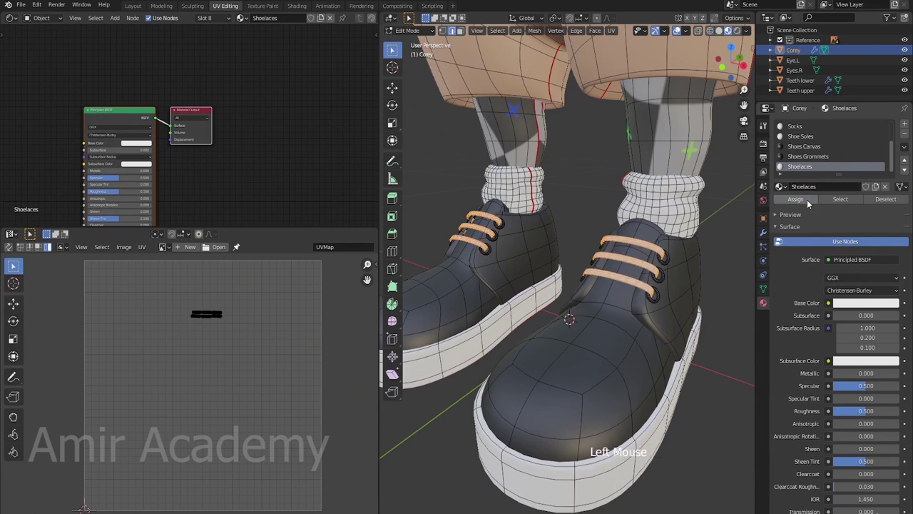
# Set the Shoelaces Base Color value to 0.04 and preview the whole character in Object Mode.
pyautogui.click(873, 305)
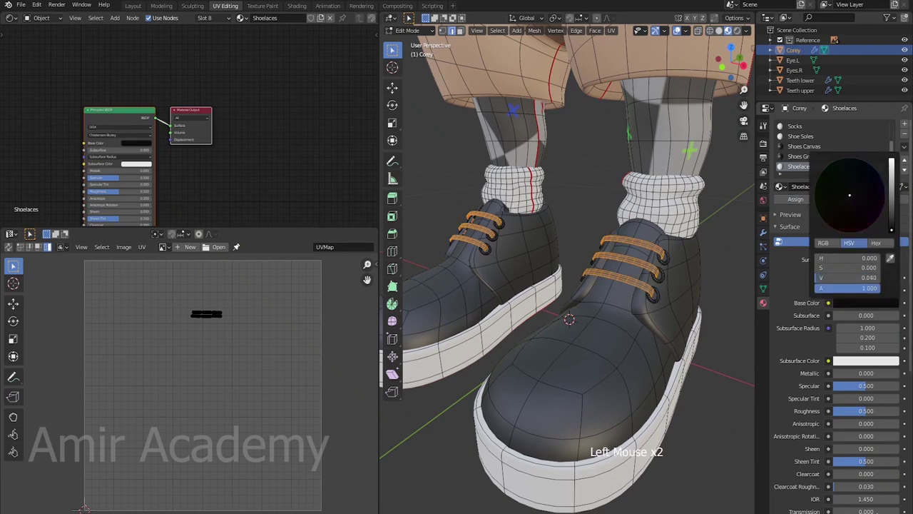
pyautogui.press('alt+a')
pyautogui.press('Tab')
pyautogui.press('alt+a')
pyautogui.scroll(-3)
pyautogui.middleClick(630, 282)
pyautogui.middleClick(638, 344)
pyautogui.scroll(-3)
pyautogui.middleClick(654, 315)
pyautogui.middleClick(650, 330)
pyautogui.middleClick(655, 286)
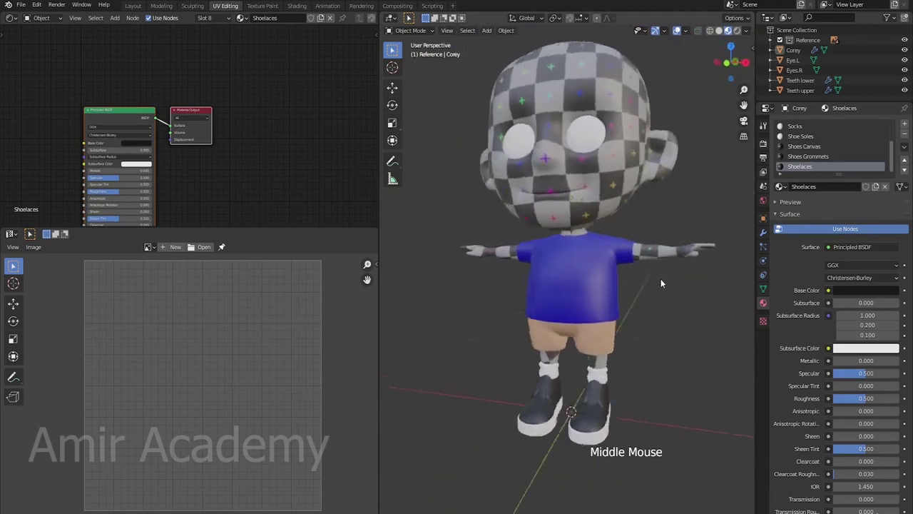
# Back in Edit Mode on Corey, clear the selection and L-select the head and arm skin parts.
pyautogui.click(666, 256)
pyautogui.press('Tab')
pyautogui.press('alt+a')
pyautogui.press('l')
pyautogui.press('l')
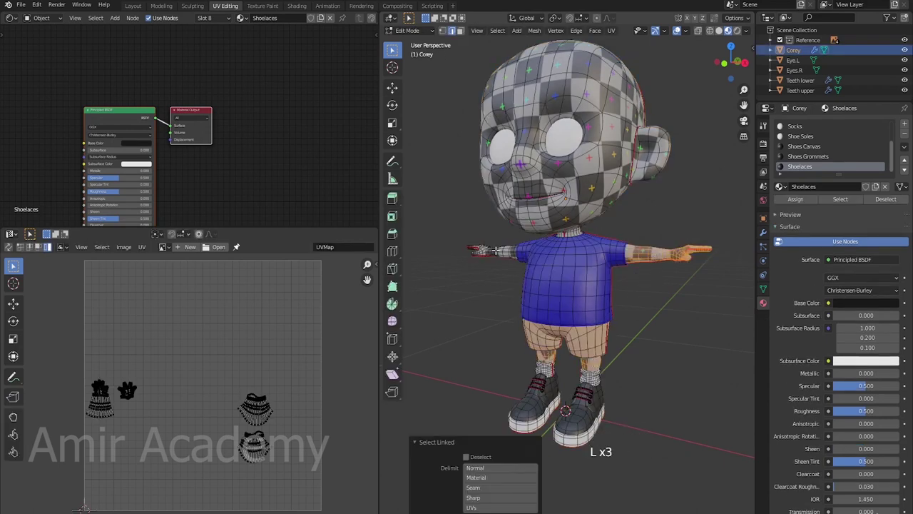
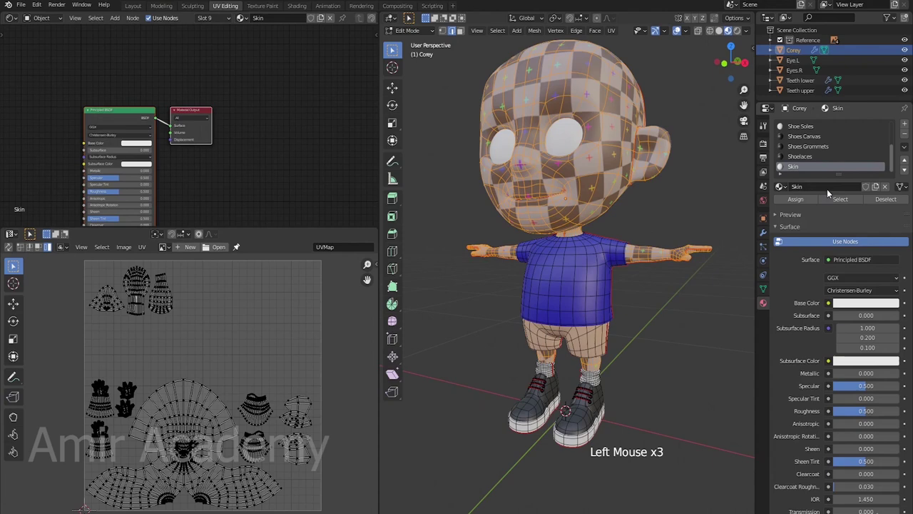
# Set the Skin material's Base Color to a pale pink for the head and arms.
pyautogui.click(797, 203)
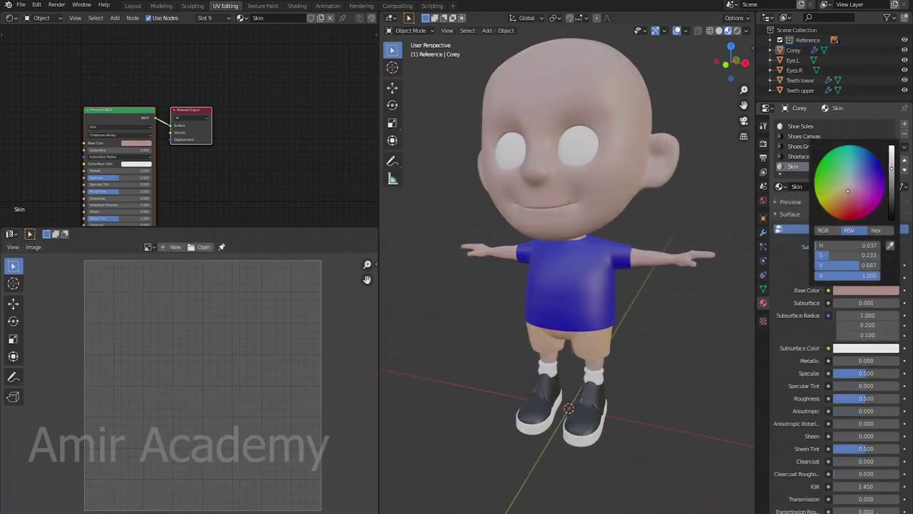
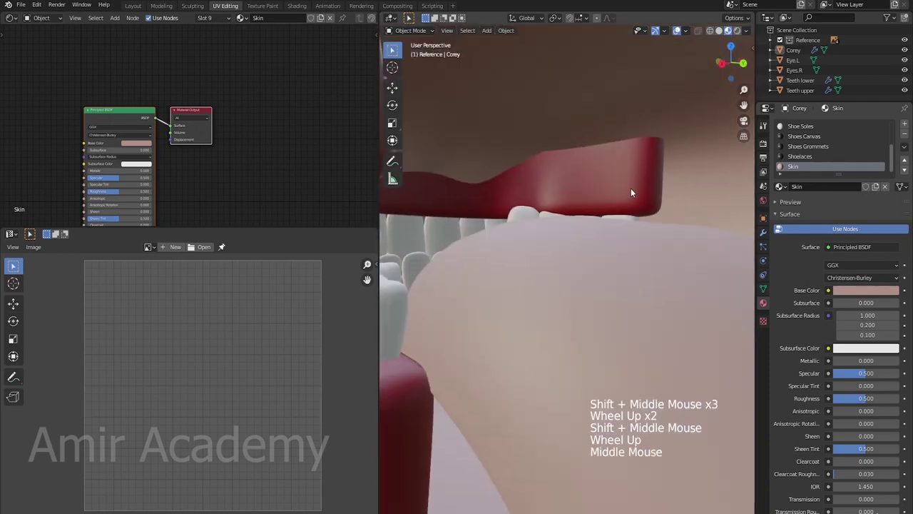
# Zoom into the mouth and L-select the inner mouth faces with Delimit set to Seam.
pyautogui.scroll(-3)
pyautogui.middleClick(637, 224)
pyautogui.scroll(-3)
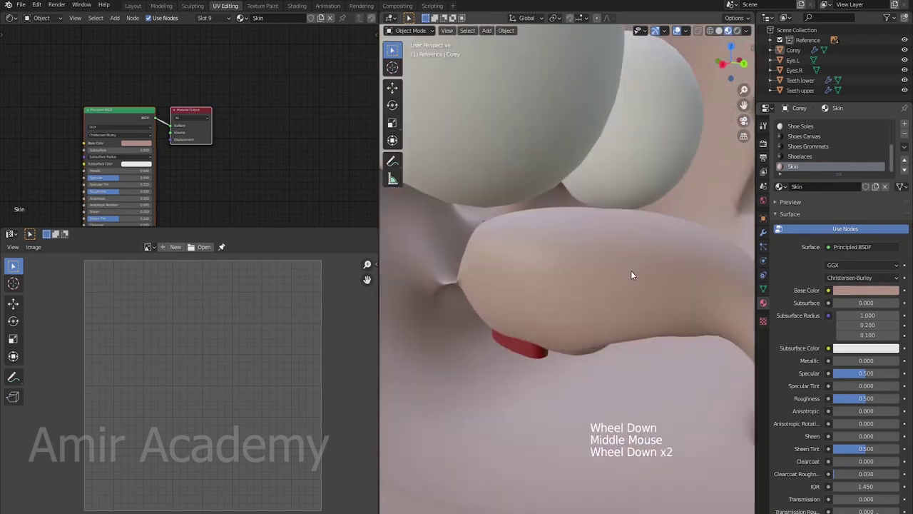
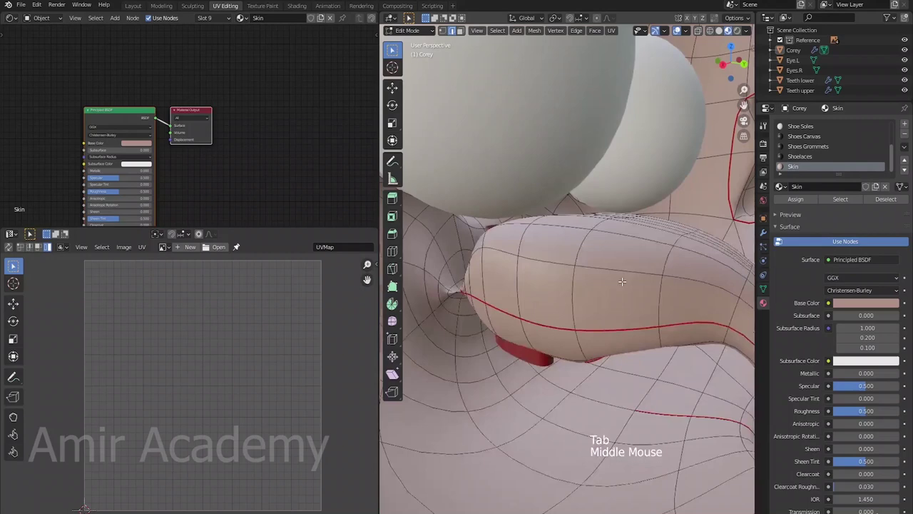
pyautogui.press('l')
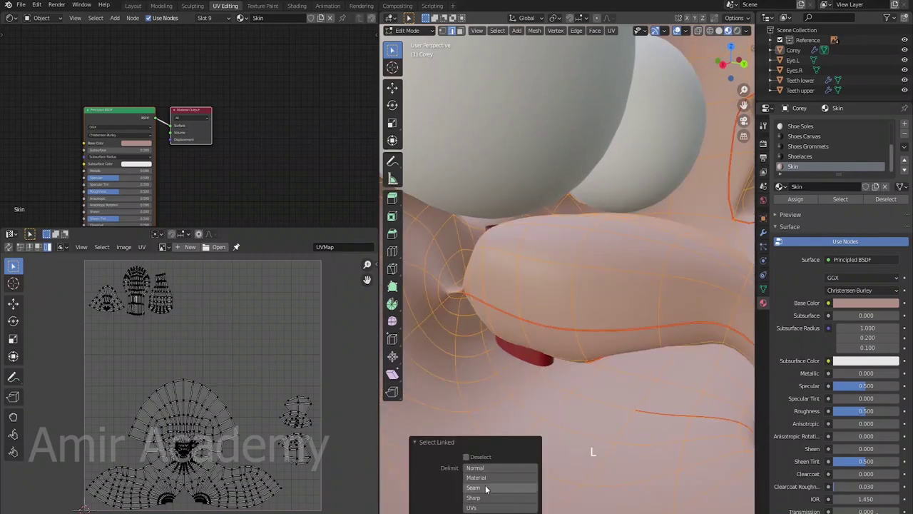
pyautogui.click(490, 490)
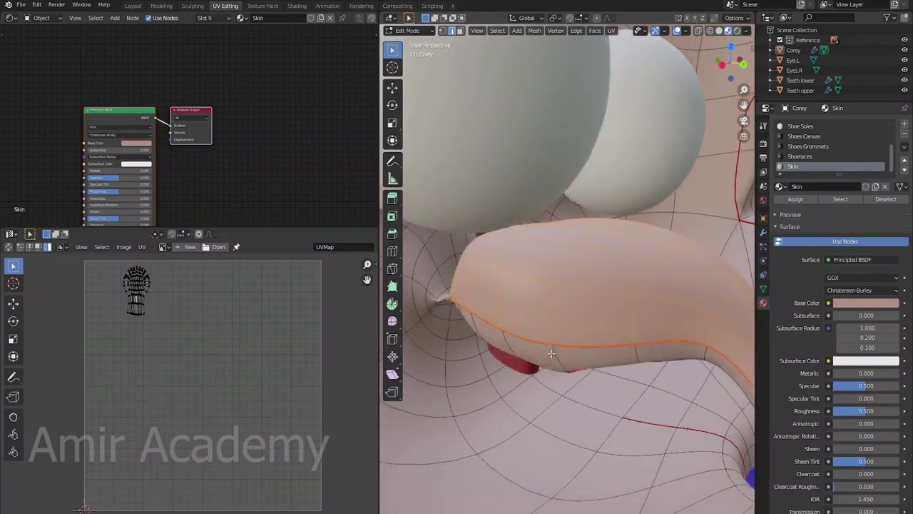
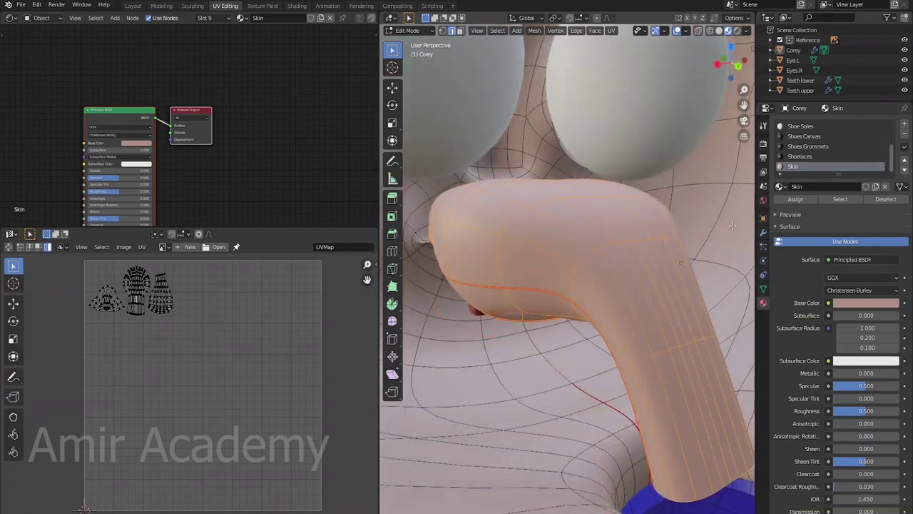
# Add a Gums material slot for the inner mouth in dark red, then view the whole character.
pyautogui.click(909, 124)
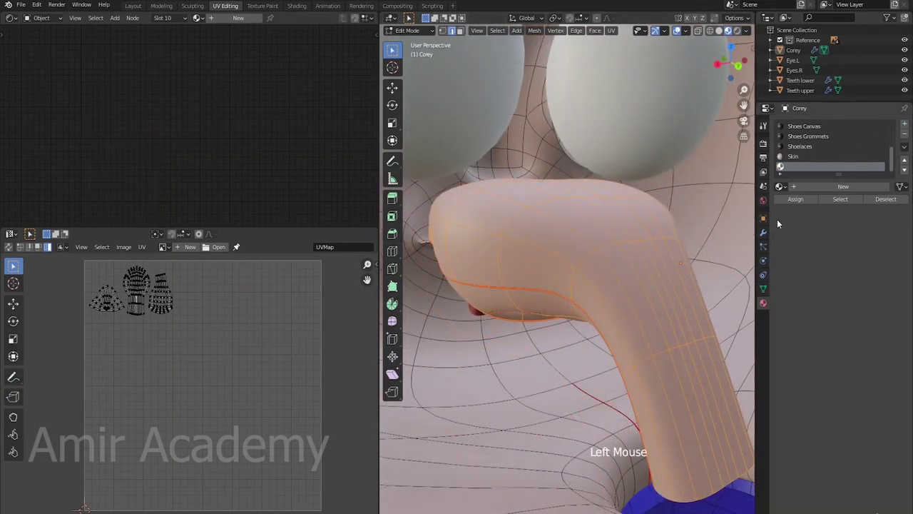
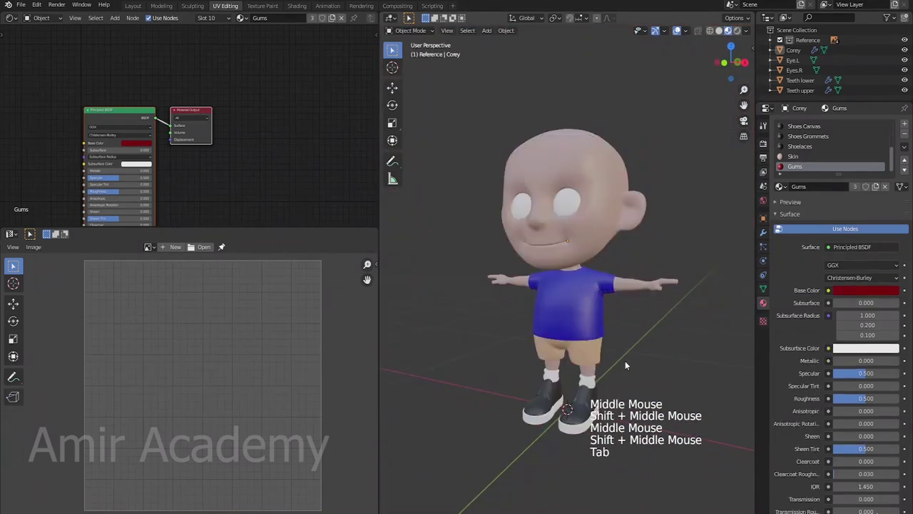
pyautogui.middleClick(617, 363)
pyautogui.middleClick(616, 328)
pyautogui.middleClick(614, 339)
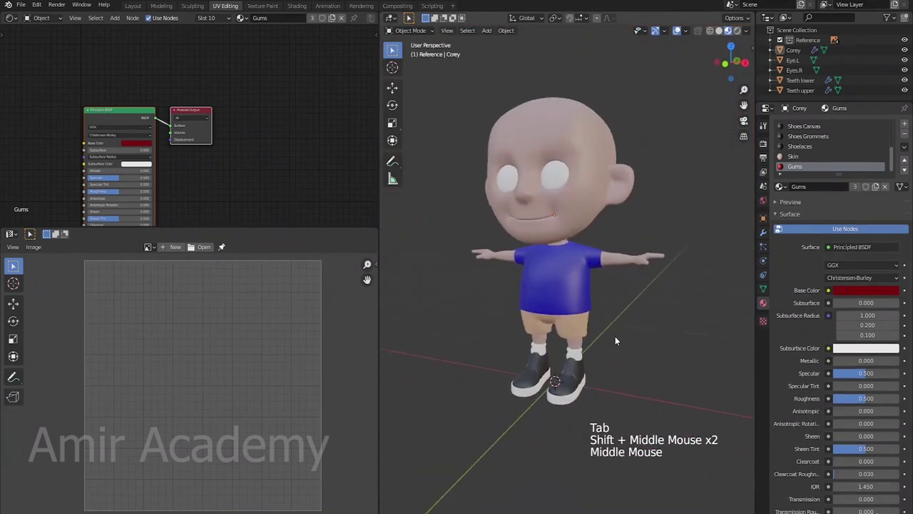